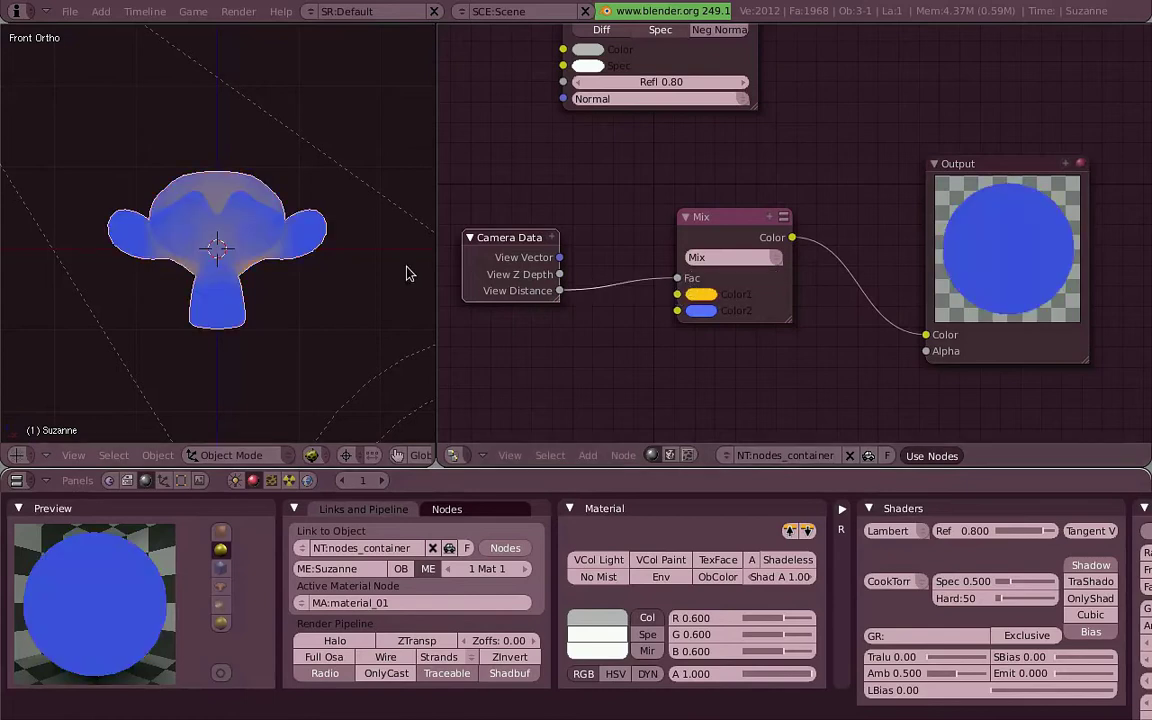
Orbit and zoom in close on Suzanne to inspect the blue-to-orange distance colour blend.
{"action": "scroll", "scroll_direction": "up", "scroll_amount": 3}
{"action": "middle_click", "coordinate": [261, 262]}
{"action": "scroll", "scroll_direction": "down", "scroll_amount": 3}
{"action": "middle_click", "coordinate": [326, 266]}
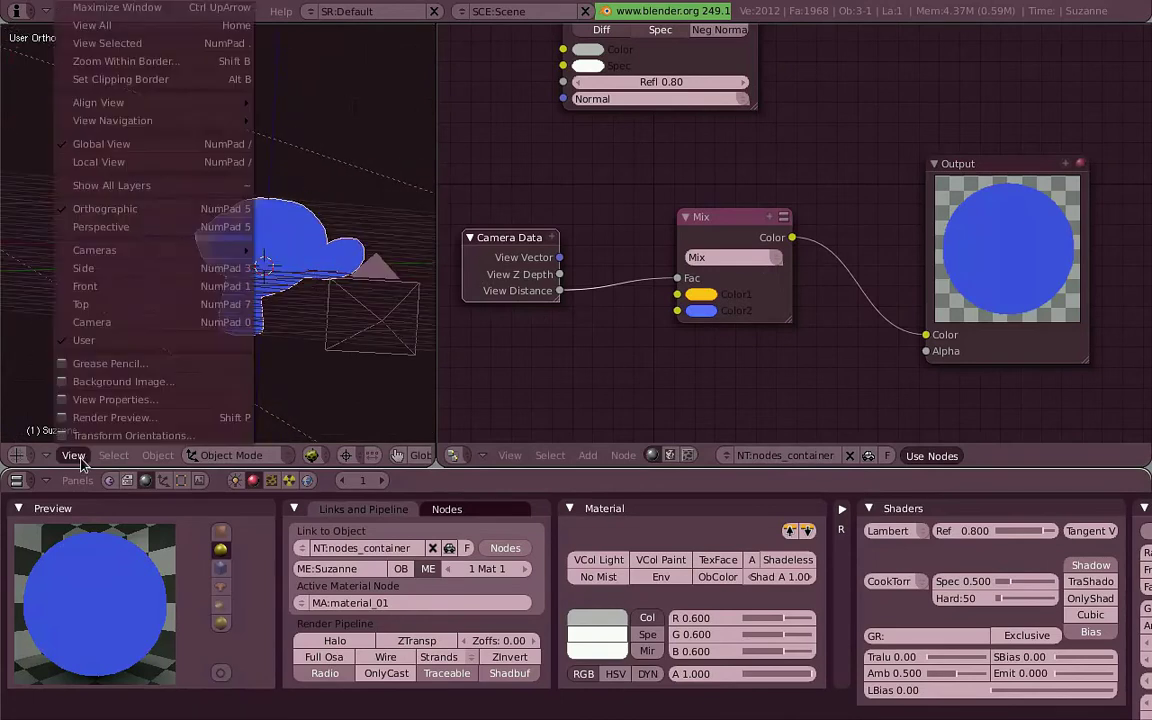
{"action": "middle_click", "coordinate": [330, 265]}
{"action": "middle_click", "coordinate": [325, 245]}
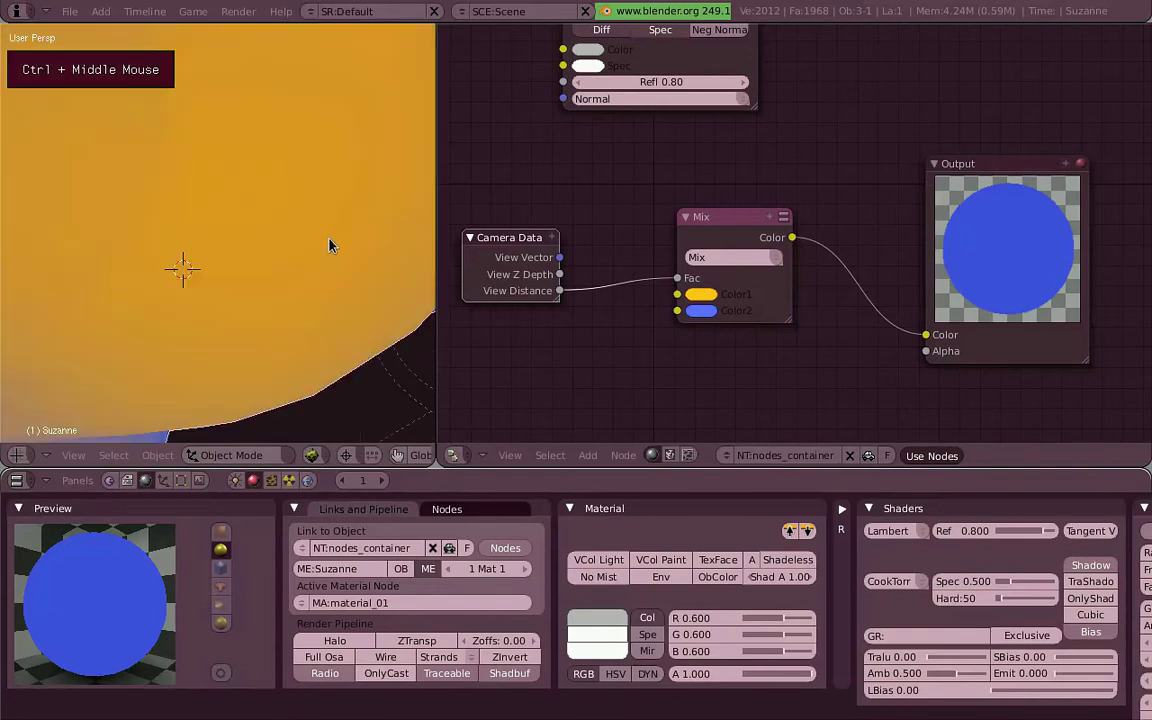
{"action": "scroll", "scroll_direction": "up", "scroll_amount": 3}
{"action": "scroll", "scroll_direction": "down", "scroll_amount": 3}
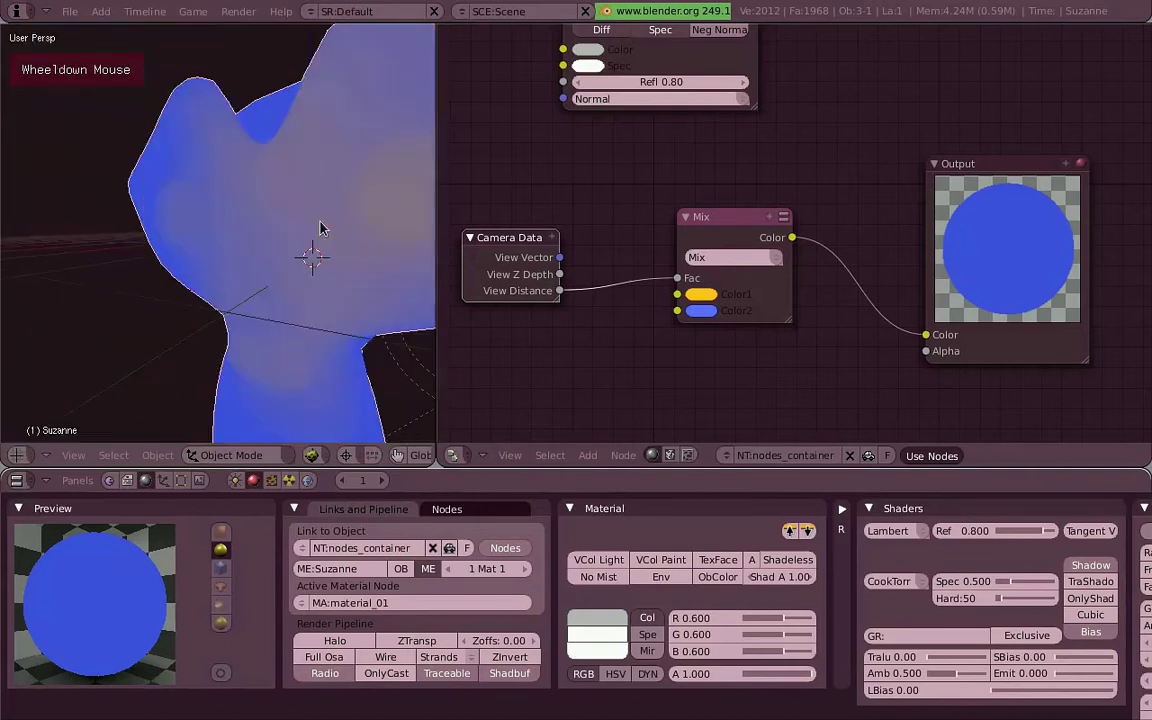
View Suzanne's underside, then drag the Mix node right, away from the Camera Data node.
{"action": "middle_click", "coordinate": [323, 221]}
{"action": "key", "text": "r"}
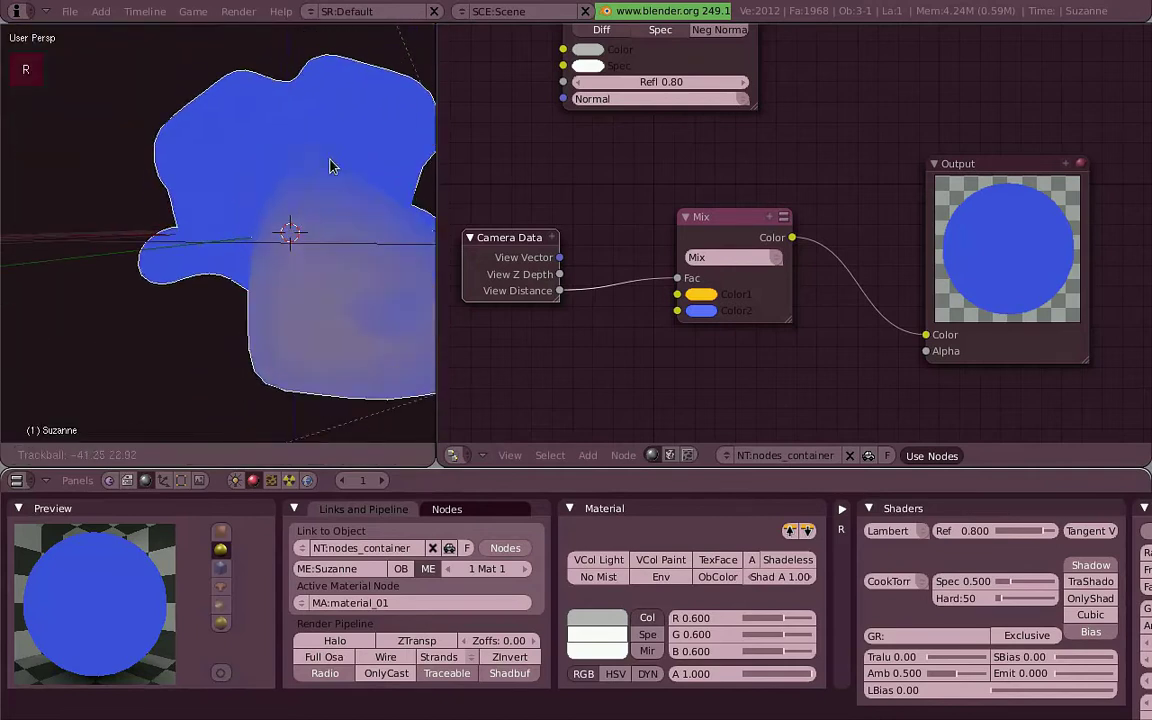
{"action": "scroll", "scroll_direction": "up", "scroll_amount": 3}
{"action": "middle_click", "coordinate": [328, 227]}
{"action": "key", "text": "r"}
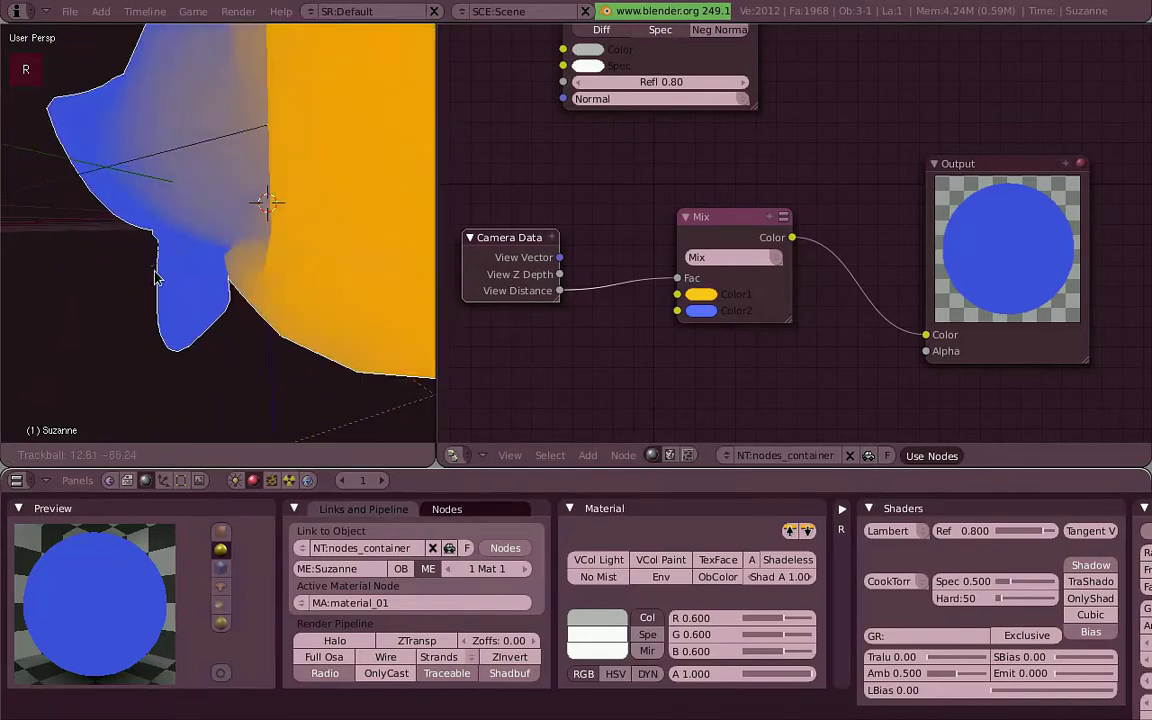
{"action": "scroll", "scroll_direction": "down", "scroll_amount": 3}
{"action": "key", "text": "r"}
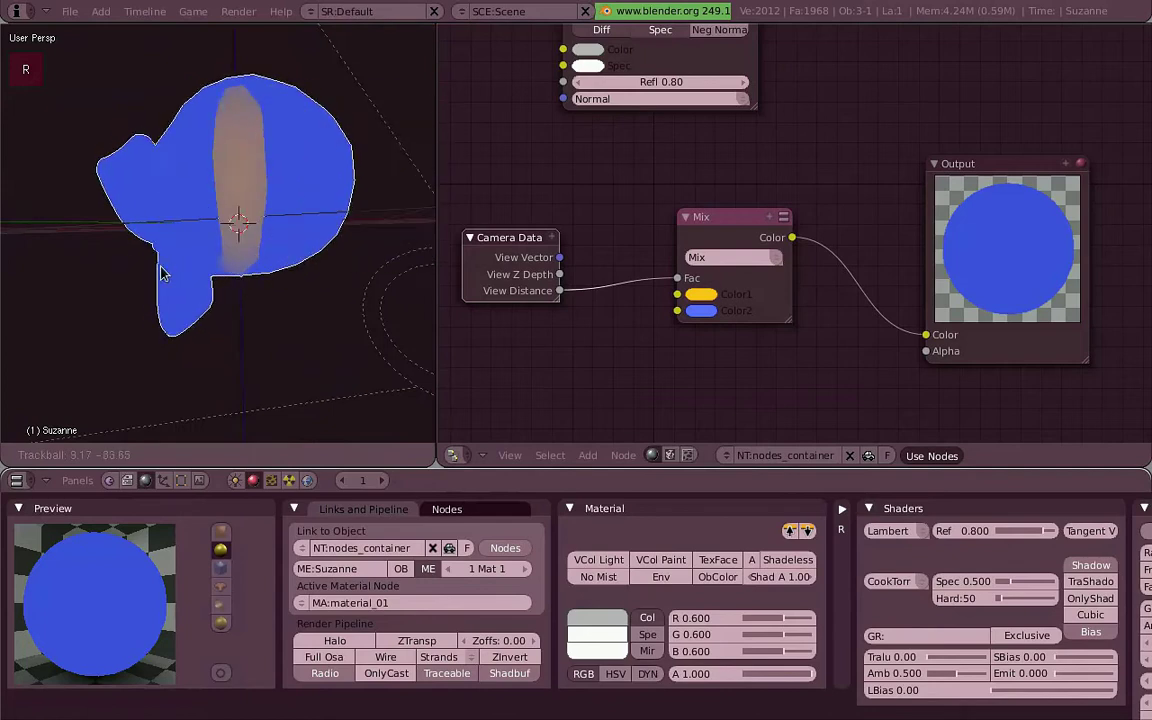
Insert a Vector Mapping node (Size Z -1.50) between Camera View Distance and the Mix Fac.
{"action": "middle_click", "coordinate": [326, 240]}
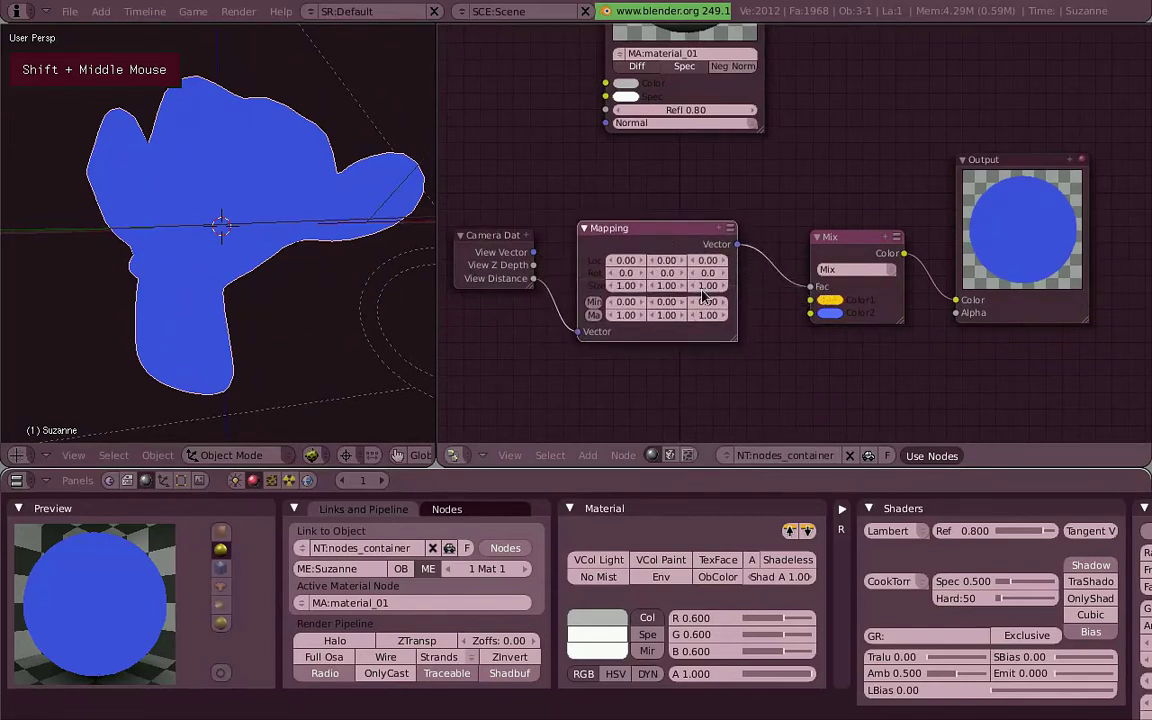
{"action": "scroll", "scroll_direction": "up", "scroll_amount": 3}
{"action": "scroll", "scroll_direction": "down", "scroll_amount": 3}
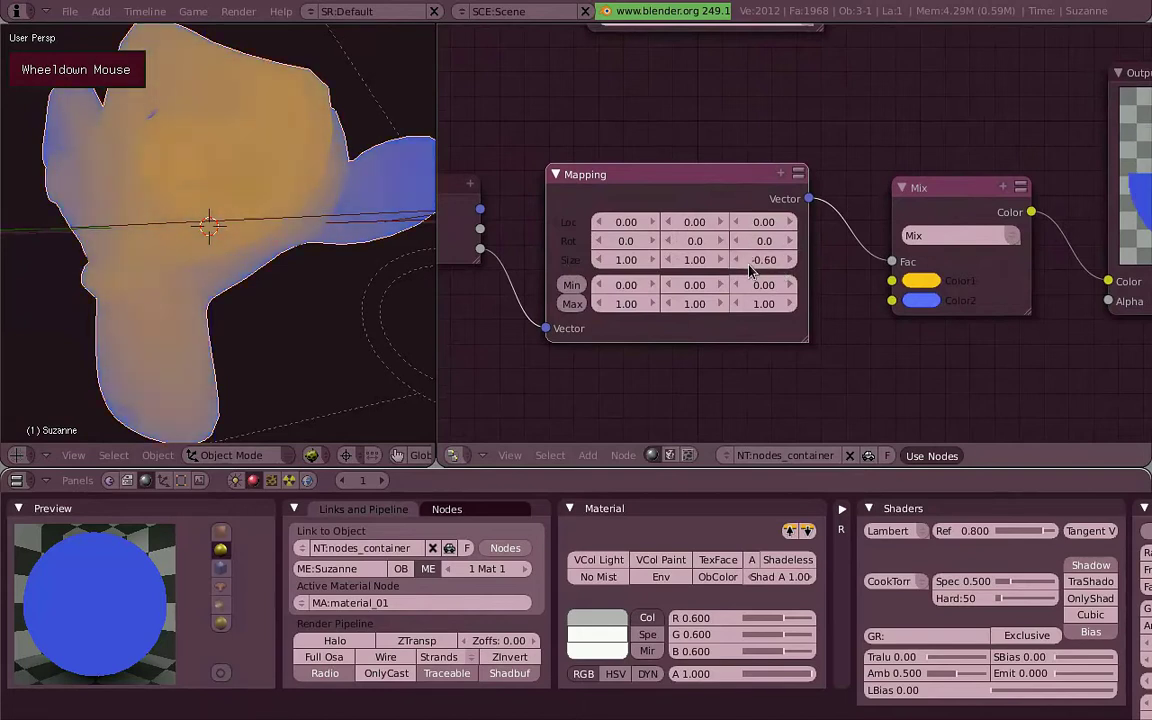
{"action": "scroll", "scroll_direction": "up", "scroll_amount": 3}
{"action": "scroll", "scroll_direction": "down", "scroll_amount": 3}
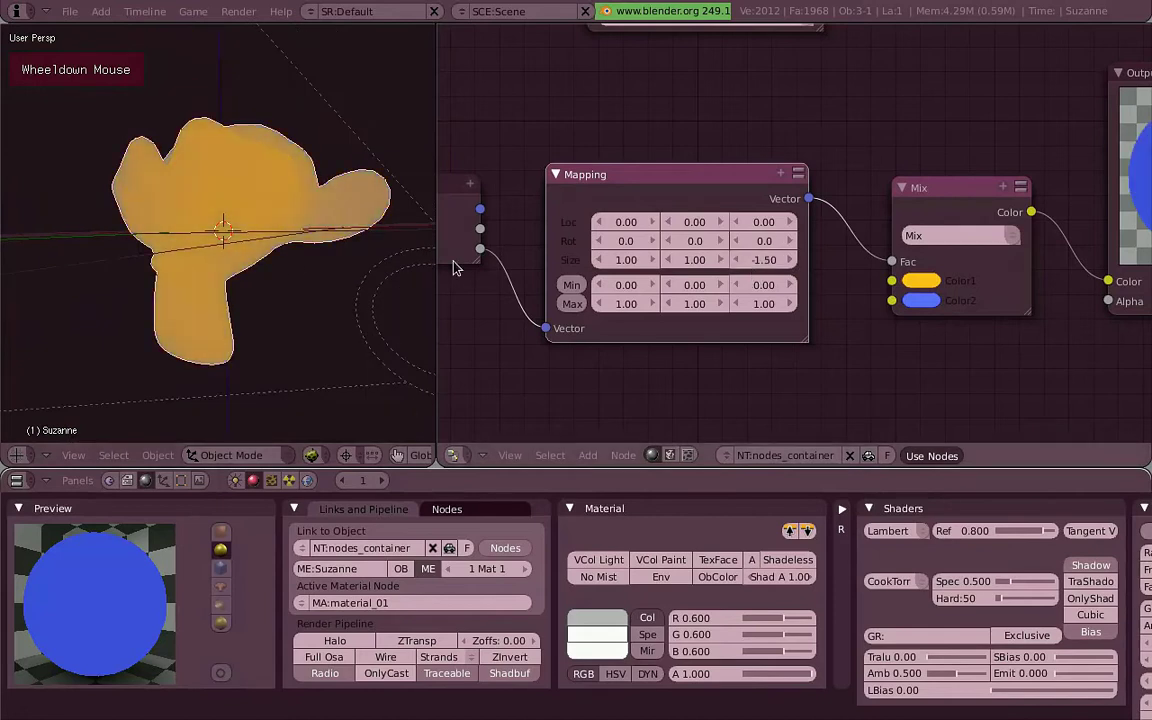
{"action": "scroll", "scroll_direction": "up", "scroll_amount": 3}
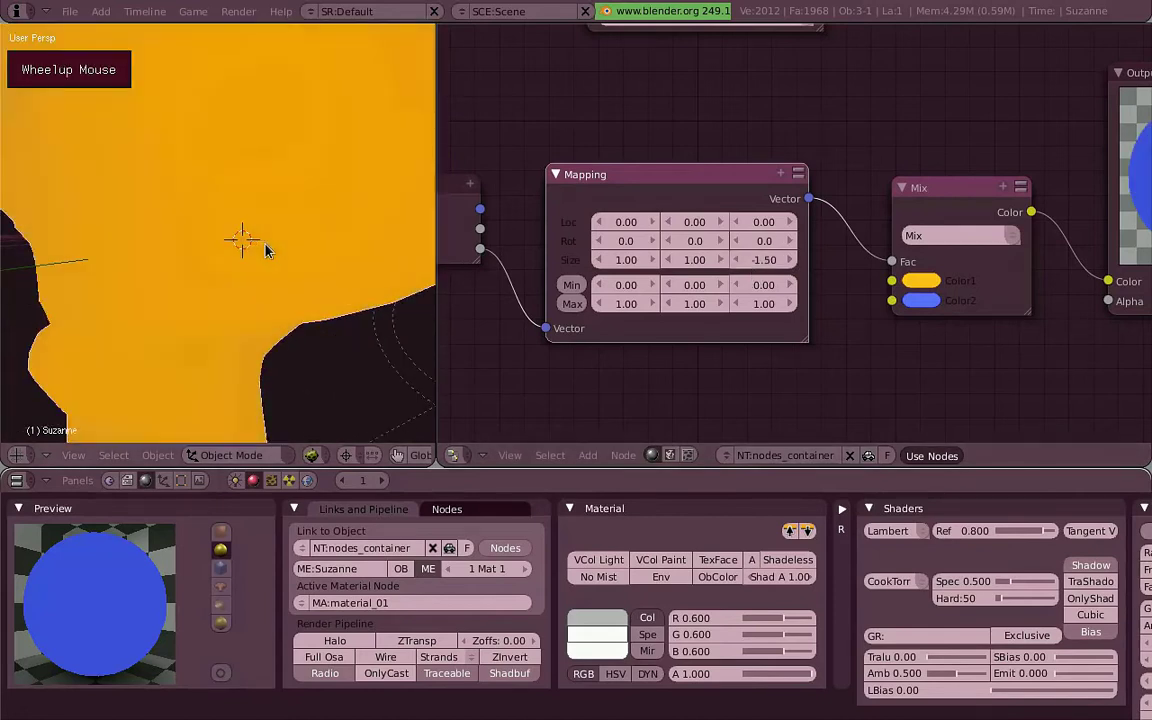
{"action": "scroll", "scroll_direction": "down", "scroll_amount": 3}
{"action": "scroll", "scroll_direction": "up", "scroll_amount": 3}
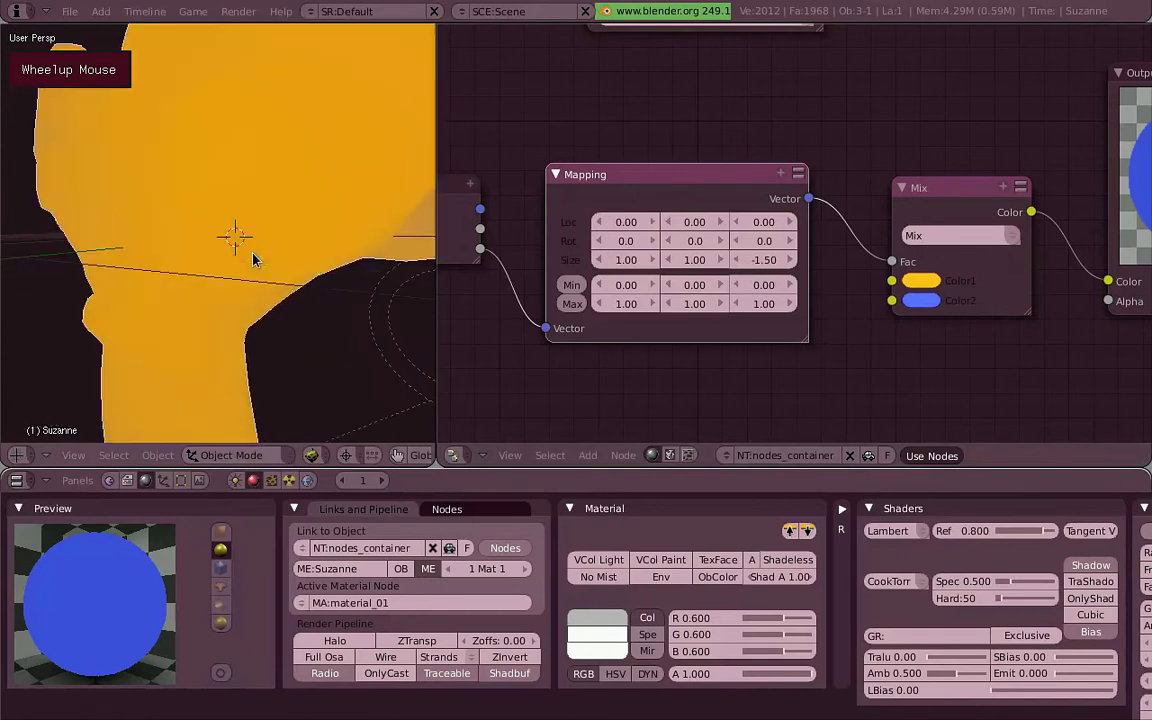
{"action": "scroll", "scroll_direction": "down", "scroll_amount": 3}
Scale Suzanne and orbit around it to preview the remapped distance colour change.
{"action": "key", "text": "r"}
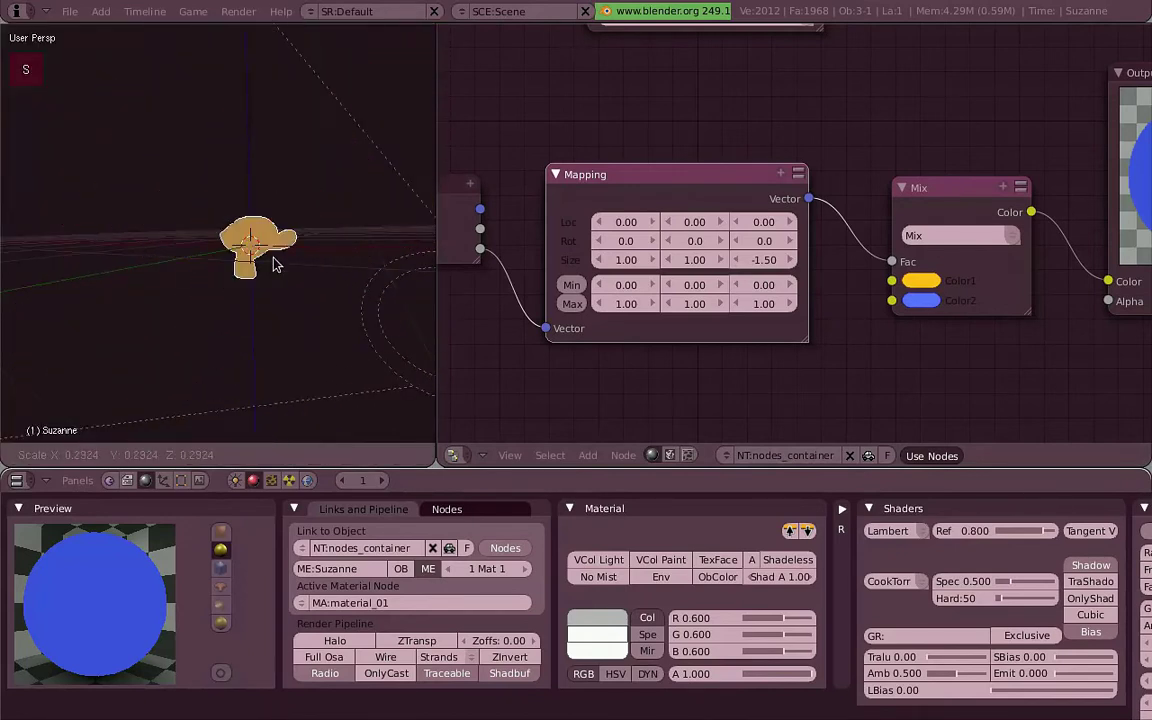
{"action": "scroll", "scroll_direction": "down", "scroll_amount": 3}
{"action": "middle_click", "coordinate": [277, 306]}
{"action": "scroll", "scroll_direction": "up", "scroll_amount": 3}
{"action": "scroll", "scroll_direction": "down", "scroll_amount": 3}
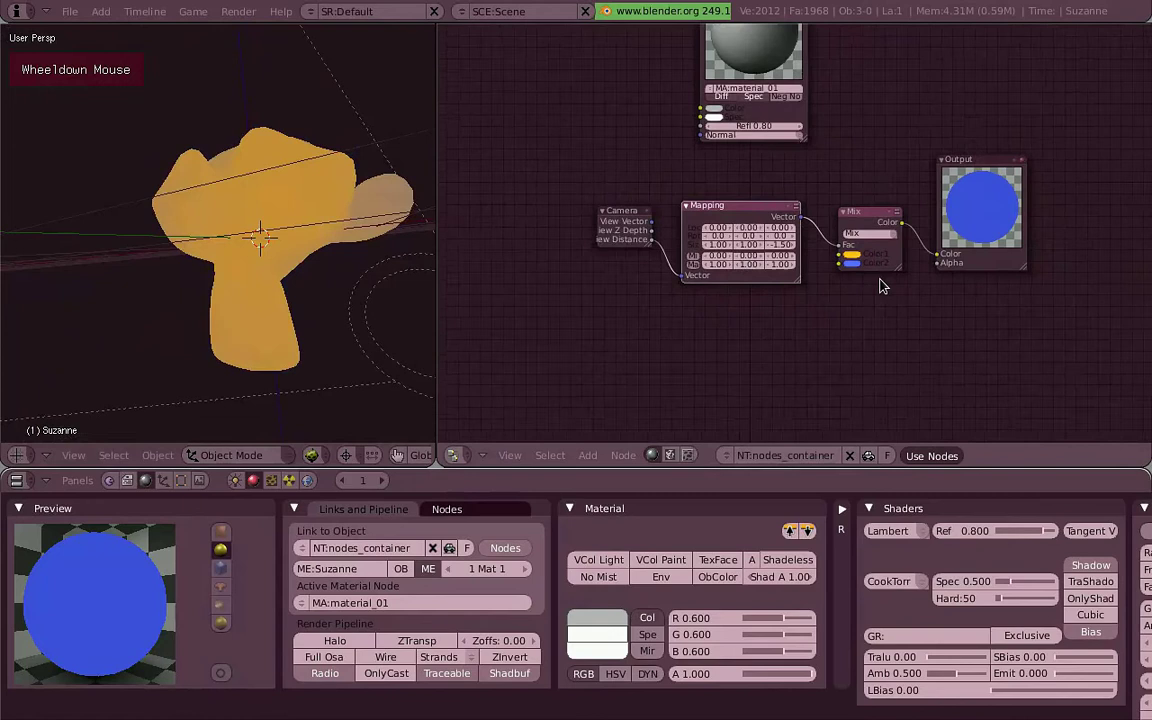
Multiply the Mix colour by material_01's Diffuse, add its Spec, and feed Output Color.
{"action": "scroll", "scroll_direction": "up", "scroll_amount": 3}
{"action": "scroll", "scroll_direction": "down", "scroll_amount": 3}
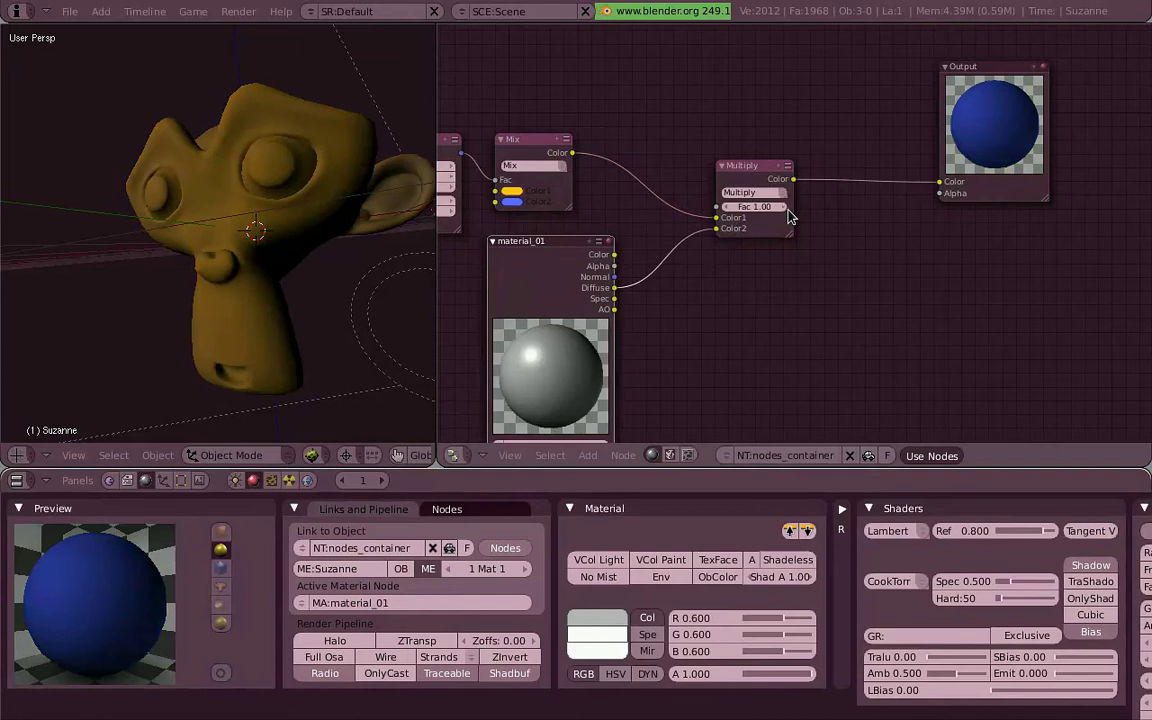
{"action": "scroll", "scroll_direction": "down", "scroll_amount": 3}
Orbit and zoom around Suzanne to check the combined diffuse and specular shading.
{"action": "middle_click", "coordinate": [379, 221]}
{"action": "scroll", "scroll_direction": "up", "scroll_amount": 3}
{"action": "scroll", "scroll_direction": "down", "scroll_amount": 3}
{"action": "scroll", "scroll_direction": "up", "scroll_amount": 3}
{"action": "middle_click", "coordinate": [274, 255]}
{"action": "scroll", "scroll_direction": "up", "scroll_amount": 3}
{"action": "scroll", "scroll_direction": "down", "scroll_amount": 3}
{"action": "scroll", "scroll_direction": "up", "scroll_amount": 3}
{"action": "middle_click", "coordinate": [255, 207]}
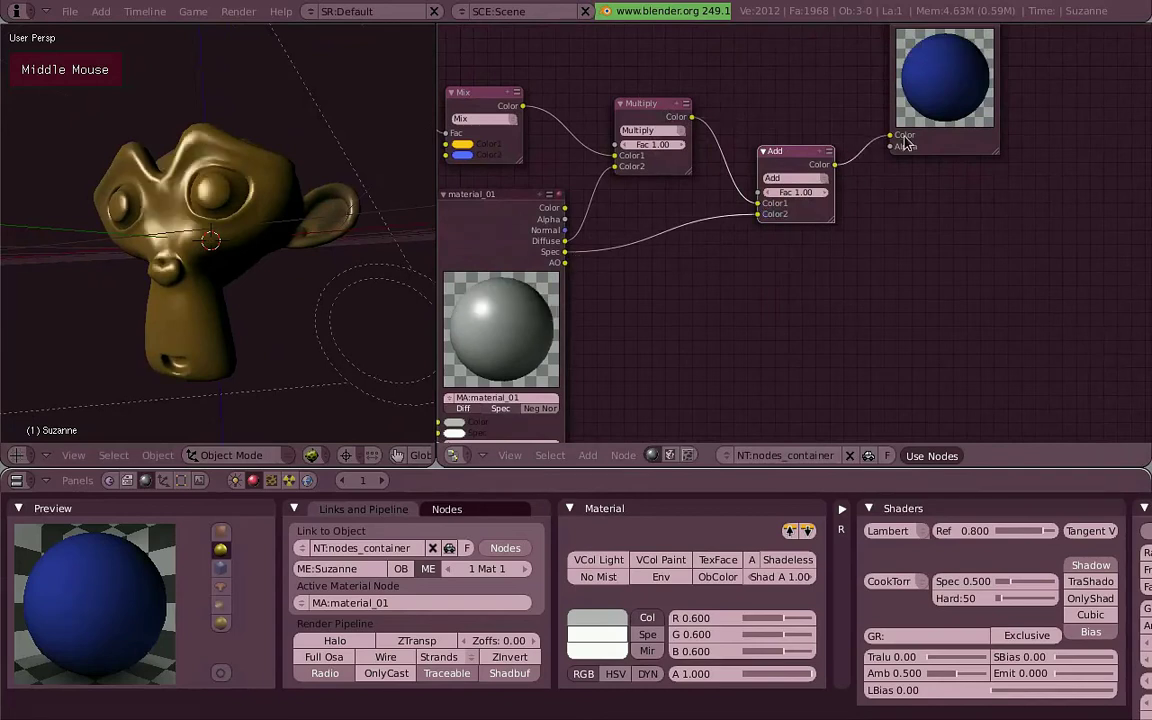
Duplicate the Material node as nice_blinn_spec with Blinn specular and Add its Spec output.
{"action": "right_click", "coordinate": [302, 217]}
{"action": "key", "text": "r"}
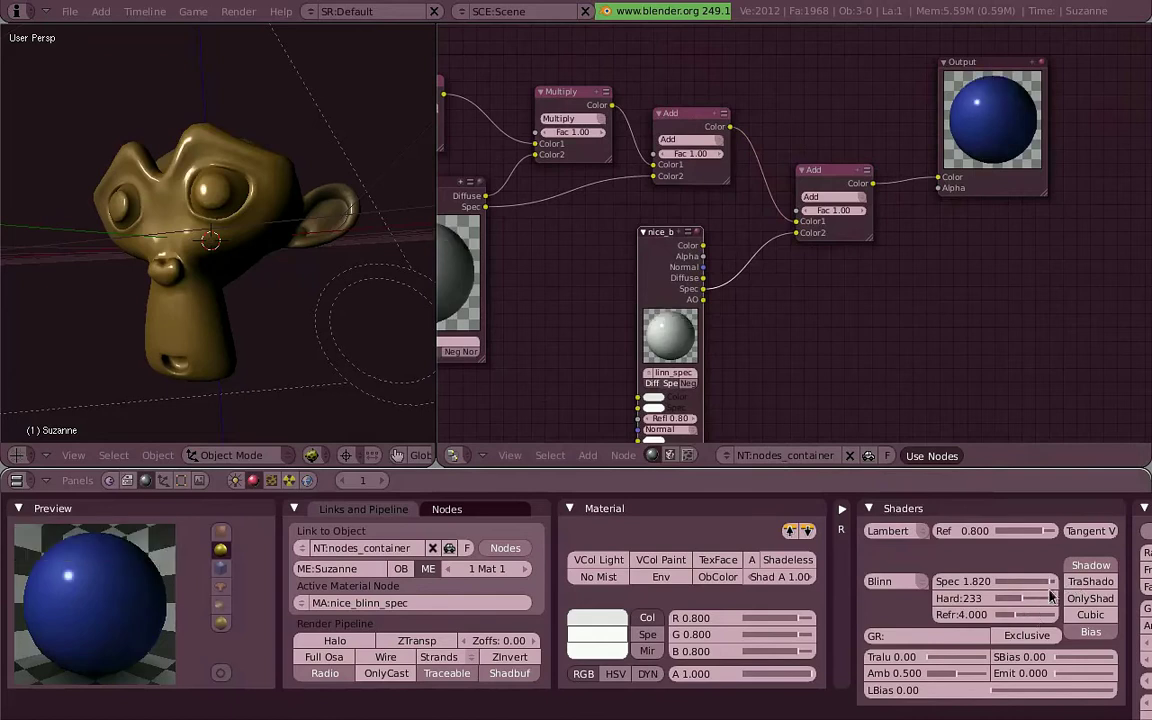
{"action": "scroll", "scroll_direction": "up", "scroll_amount": 3}
Duplicate the material node again as a separate toon_shader material.
{"action": "right_click", "coordinate": [222, 258]}
{"action": "key", "text": "r"}
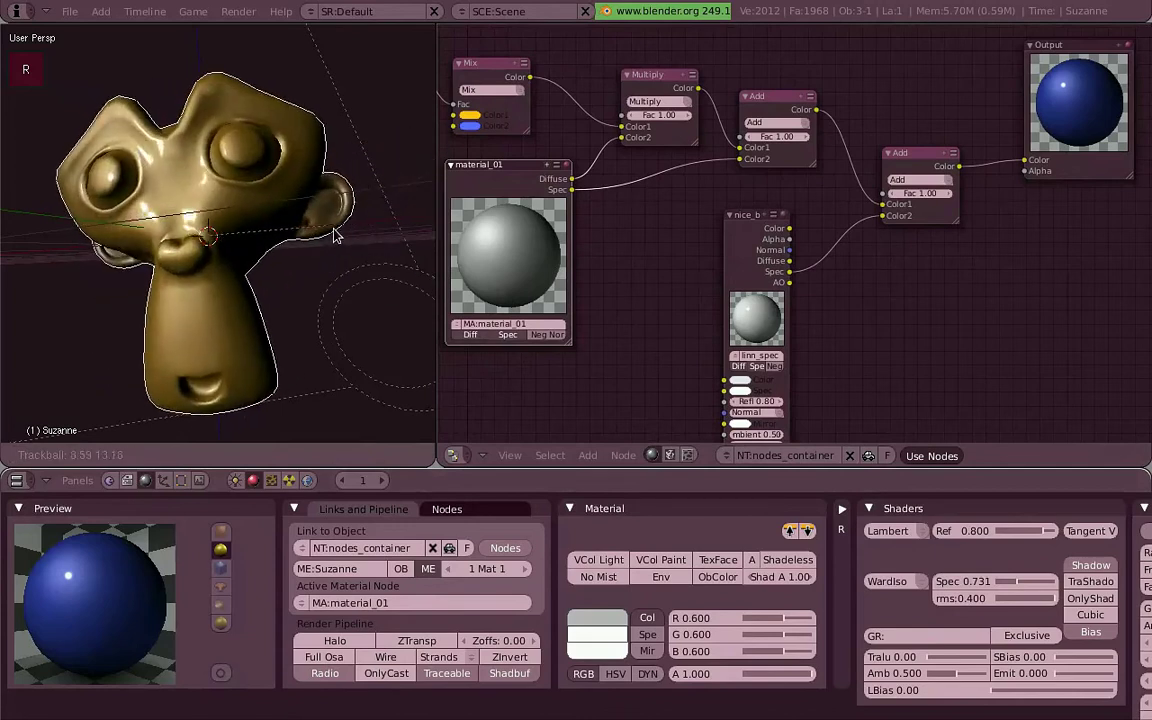
{"action": "scroll", "scroll_direction": "down", "scroll_amount": 3}
Set toon_shader's diffuse to Toon (Ref 1.0, Size 0.815) and add a Multiply MixRGB node.
{"action": "key", "text": "a"}
{"action": "middle_click", "coordinate": [274, 238]}
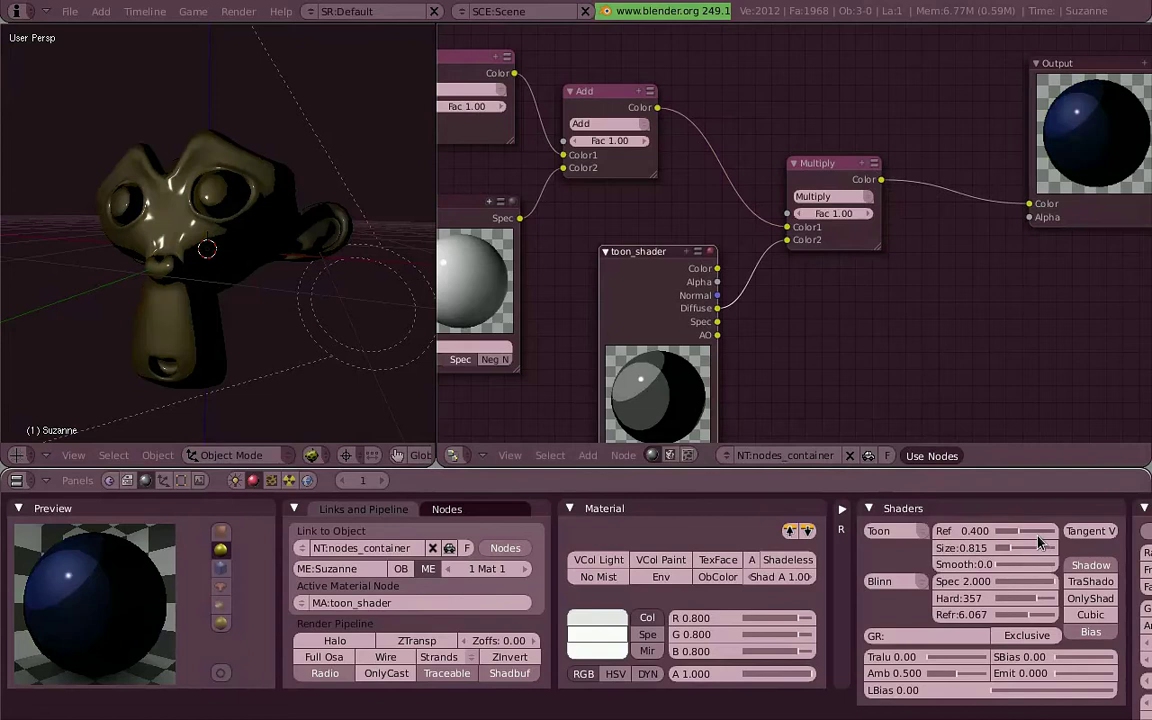
{"action": "key", "text": "r"}
{"action": "right_click", "coordinate": [250, 241]}
{"action": "key", "text": "r"}
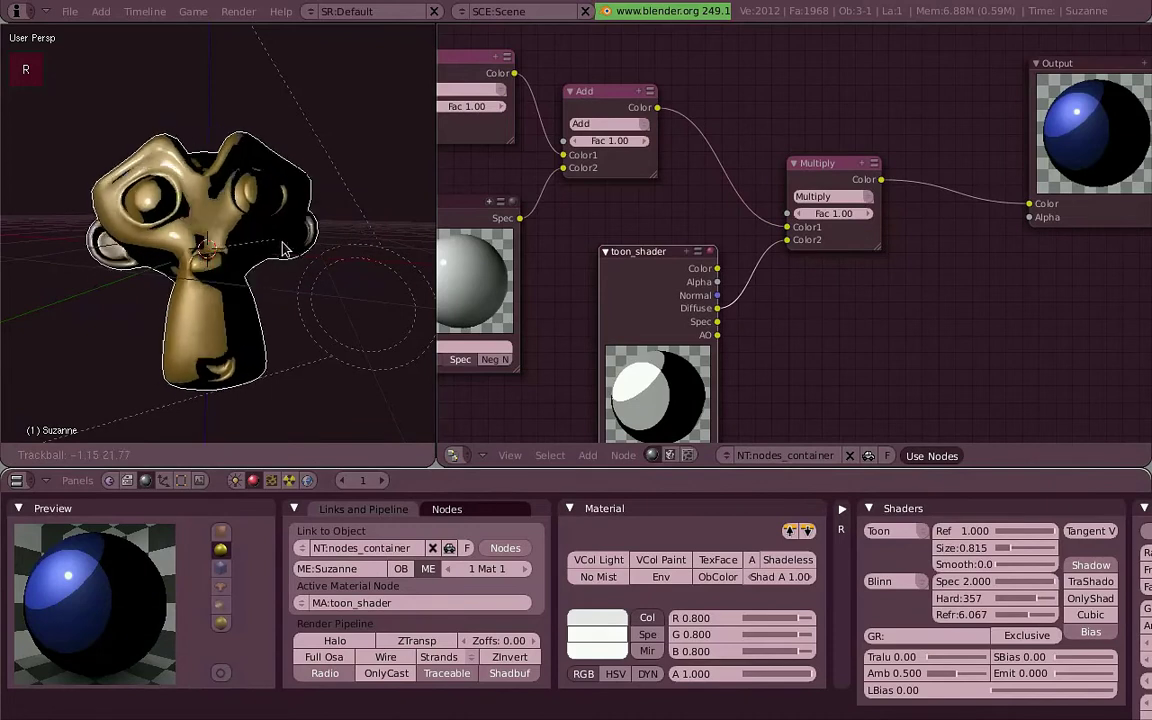
{"action": "key", "text": "a"}
Wire toon Diffuse into Color2 and the Multiply result to Output, checking Suzanne.
{"action": "scroll", "scroll_direction": "down", "scroll_amount": 3}
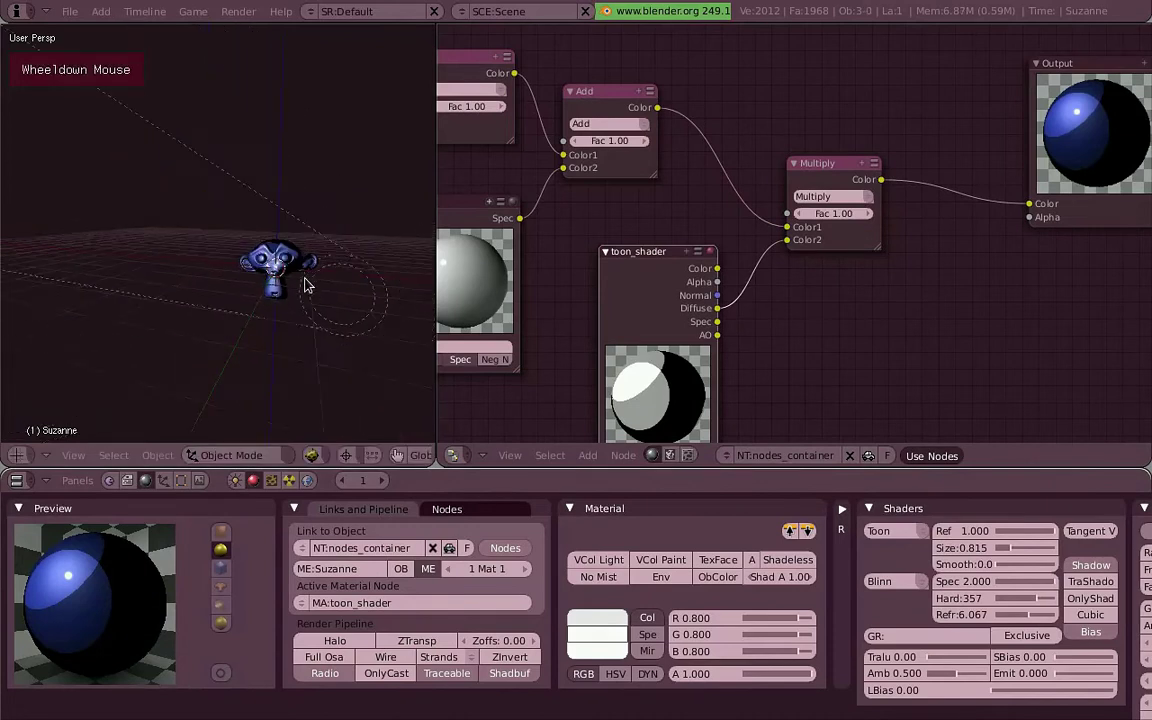
{"action": "scroll", "scroll_direction": "up", "scroll_amount": 3}
{"action": "scroll", "scroll_direction": "up", "scroll_amount": 3}
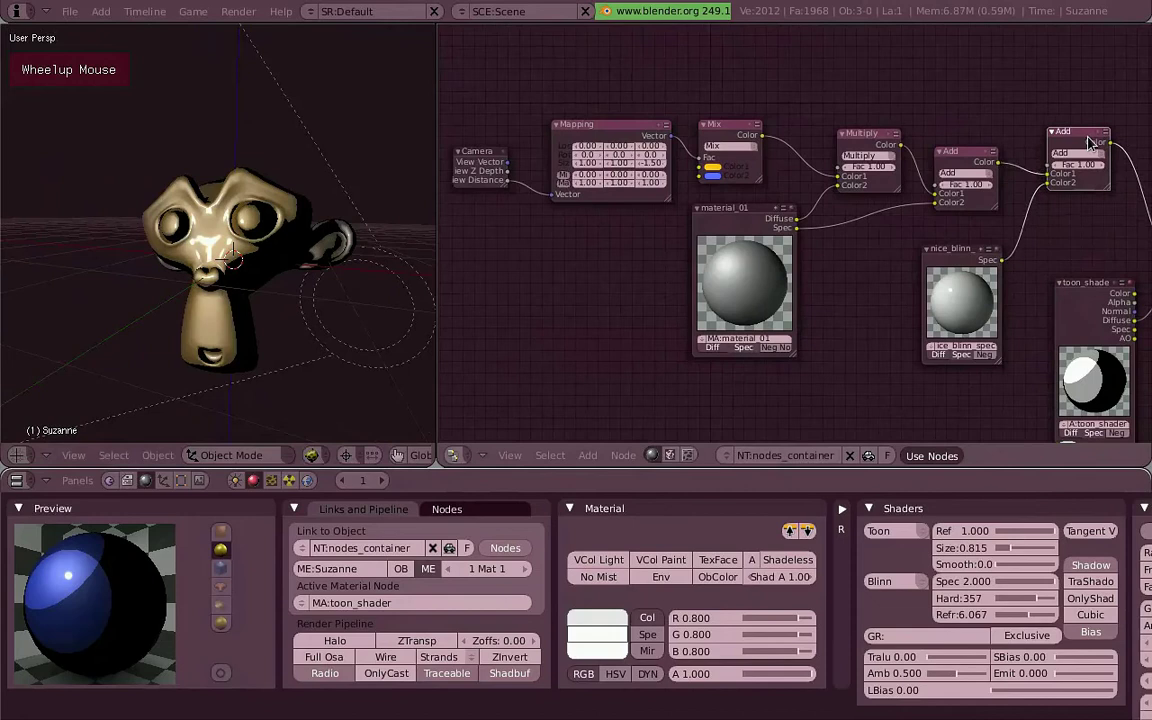
{"action": "scroll", "scroll_direction": "down", "scroll_amount": 3}
{"action": "scroll", "scroll_direction": "up", "scroll_amount": 3}
{"action": "scroll", "scroll_direction": "down", "scroll_amount": 3}
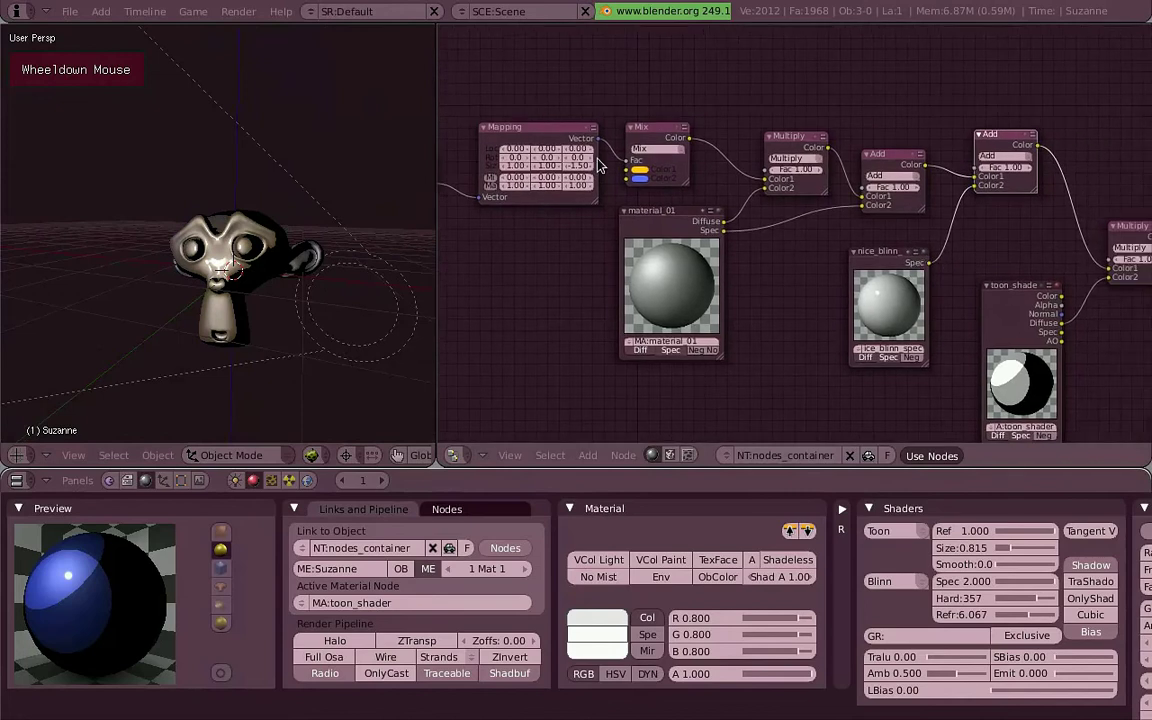
{"action": "scroll", "scroll_direction": "down", "scroll_amount": 3}
{"action": "scroll", "scroll_direction": "up", "scroll_amount": 3}
Link a noodle into the final Multiply's Fac and set the Mapping Z size to -1.90.
{"action": "scroll", "scroll_direction": "down", "scroll_amount": 3}
{"action": "scroll", "scroll_direction": "up", "scroll_amount": 3}
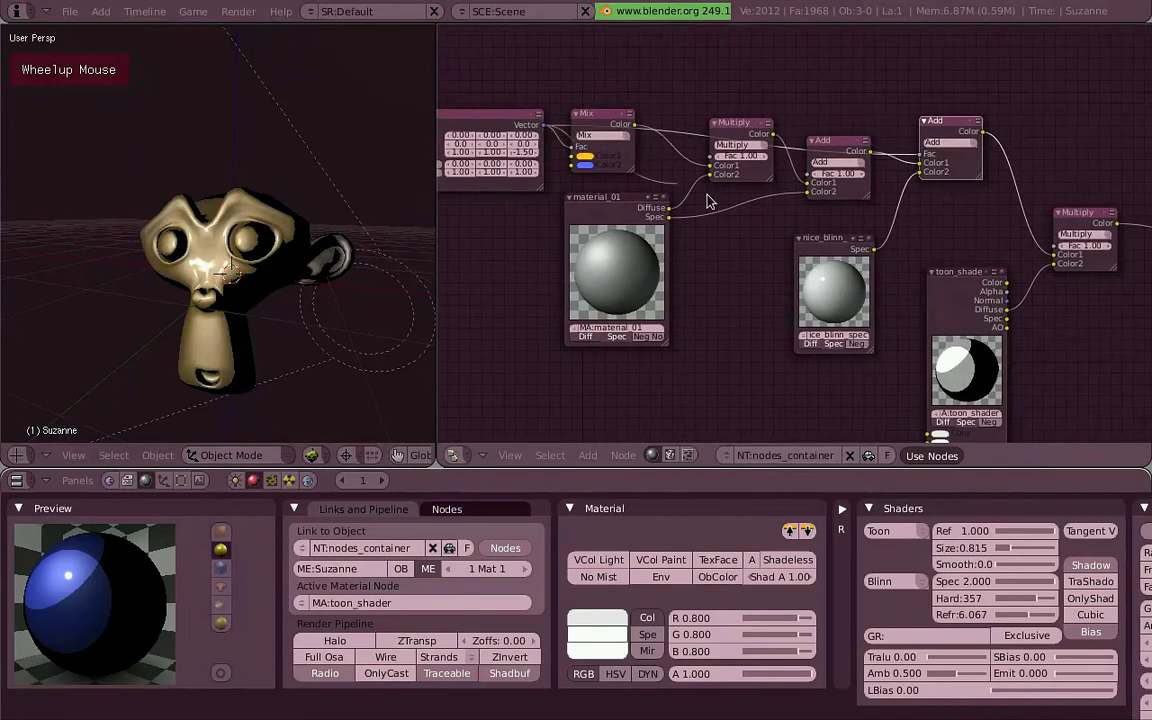
{"action": "scroll", "scroll_direction": "down", "scroll_amount": 3}
{"action": "scroll", "scroll_direction": "up", "scroll_amount": 3}
{"action": "middle_click", "coordinate": [214, 252]}
{"action": "scroll", "scroll_direction": "down", "scroll_amount": 3}
{"action": "key", "text": "r"}
Select Suzanne and orbit in close to inspect its now-orange shading.
{"action": "right_click", "coordinate": [308, 273]}
{"action": "key", "text": "r"}
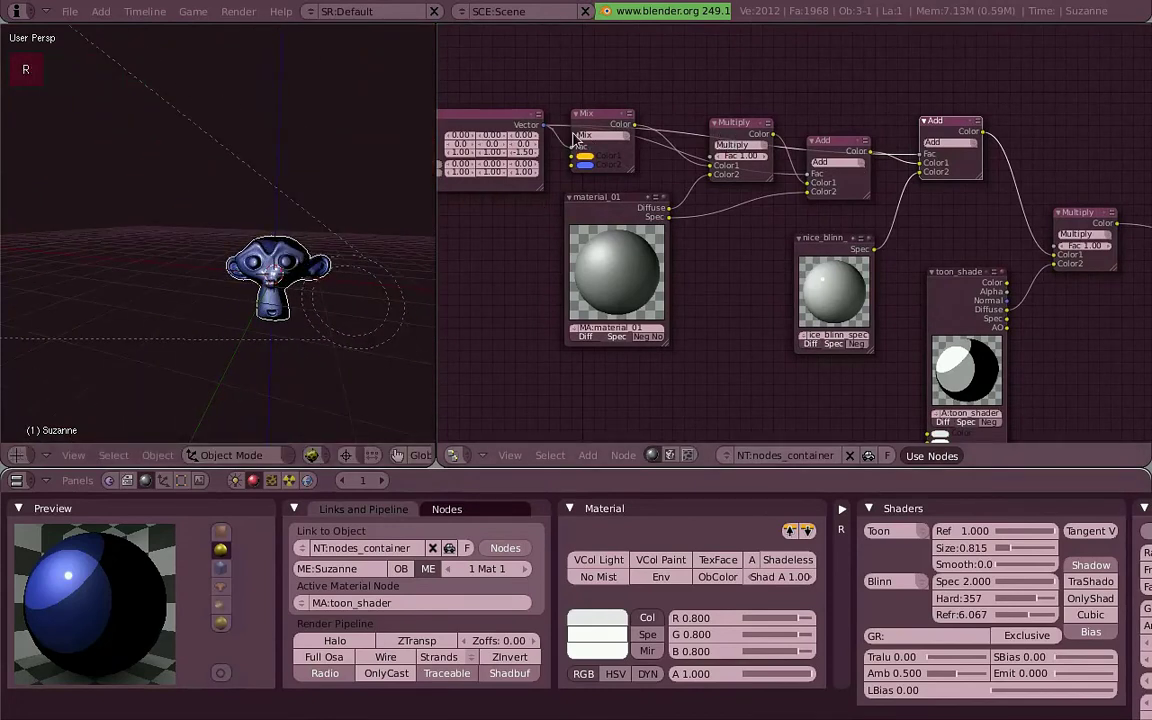
{"action": "scroll", "scroll_direction": "up", "scroll_amount": 3}
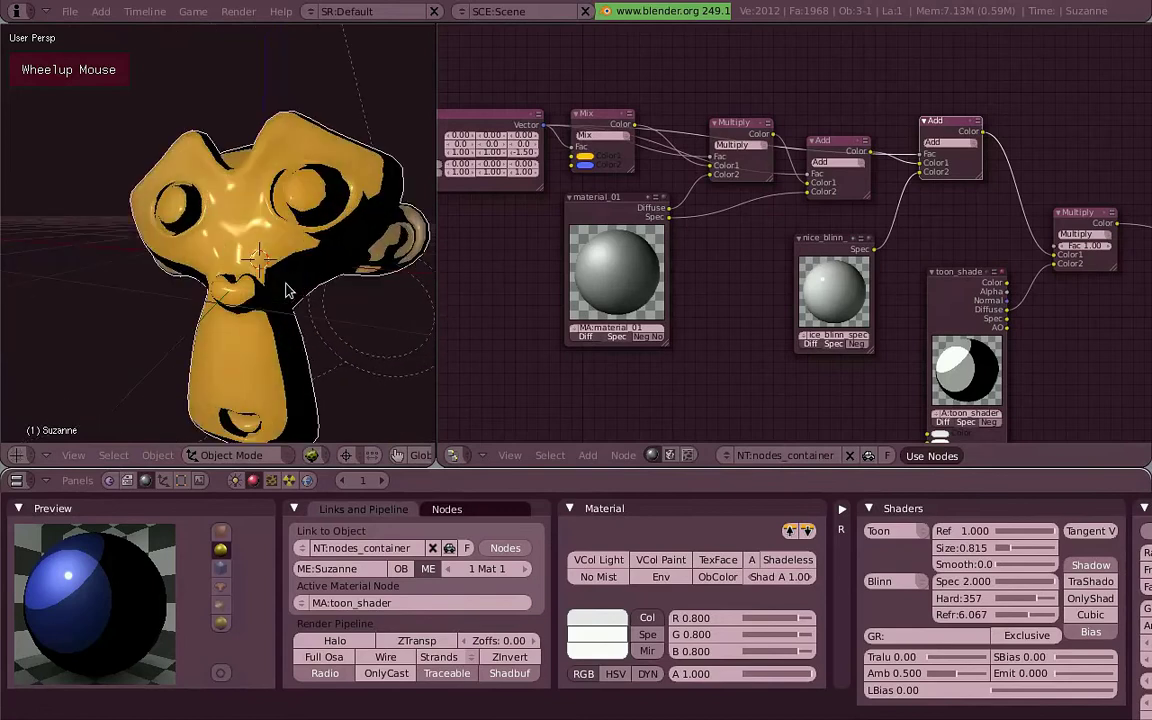
{"action": "middle_click", "coordinate": [244, 276]}
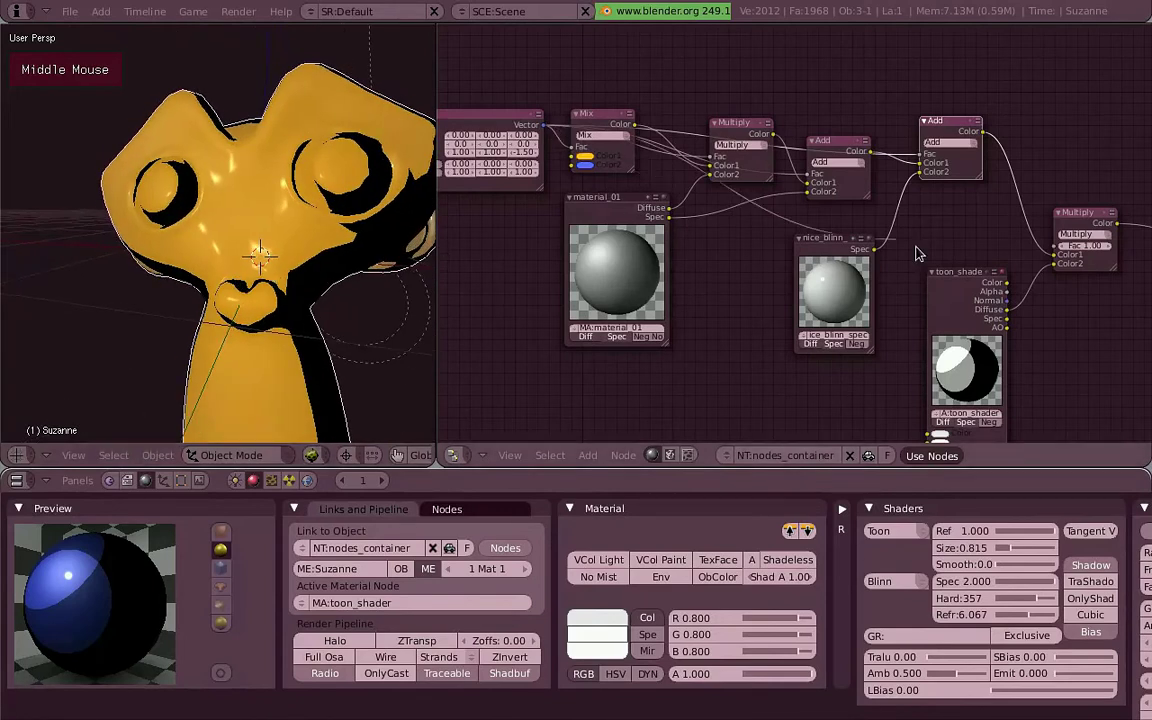
{"action": "scroll", "scroll_direction": "down", "scroll_amount": 3}
{"action": "key", "text": "r"}
{"action": "scroll", "scroll_direction": "up", "scroll_amount": 3}
{"action": "key", "text": "r"}
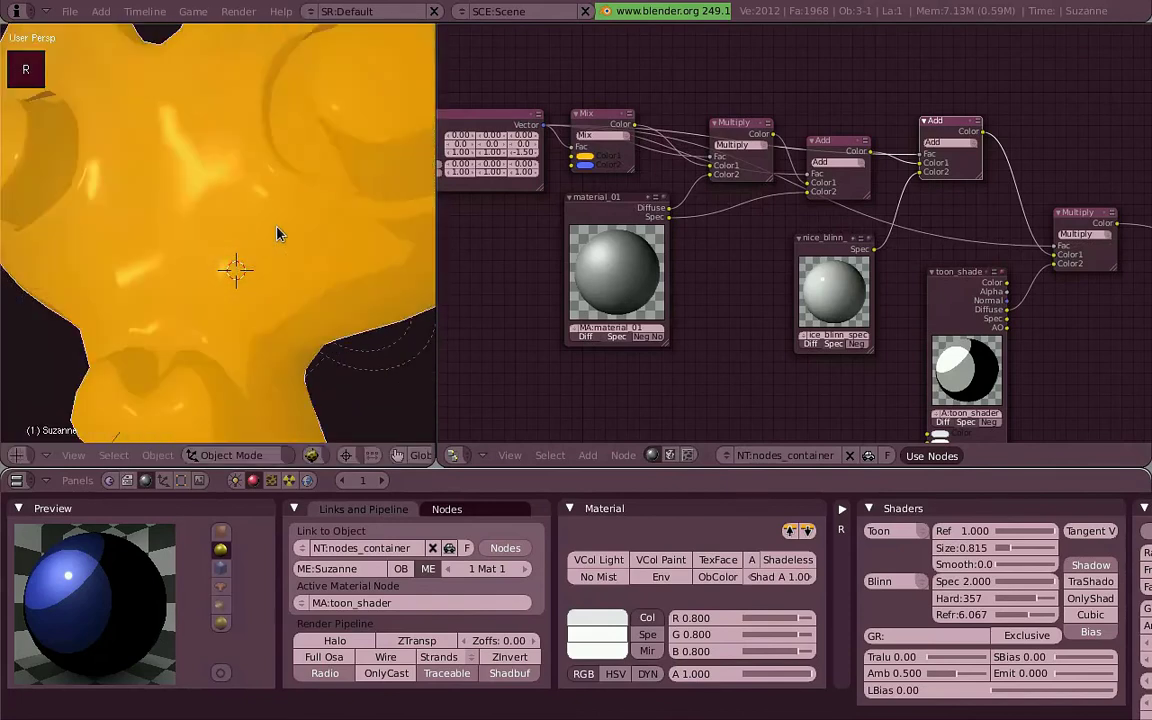
Zoom around the scene and bring up the Spot lamp's settings (Energy 2.000).
{"action": "scroll", "scroll_direction": "down", "scroll_amount": 3}
{"action": "scroll", "scroll_direction": "up", "scroll_amount": 3}
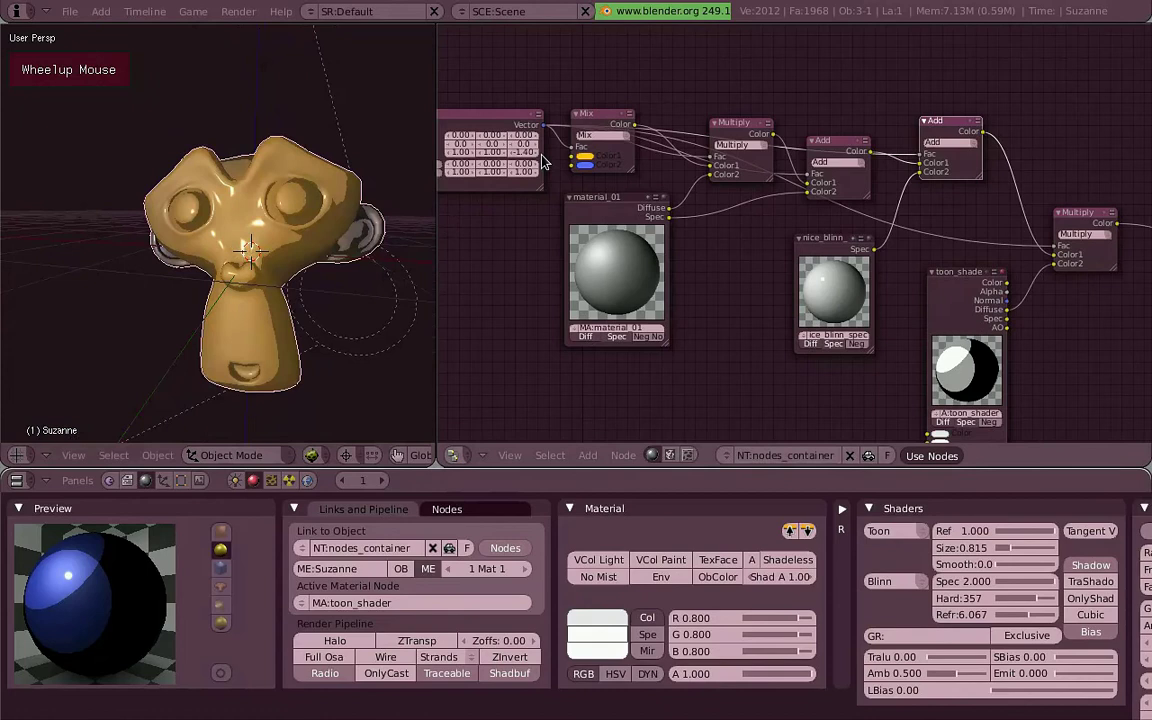
{"action": "scroll", "scroll_direction": "down", "scroll_amount": 3}
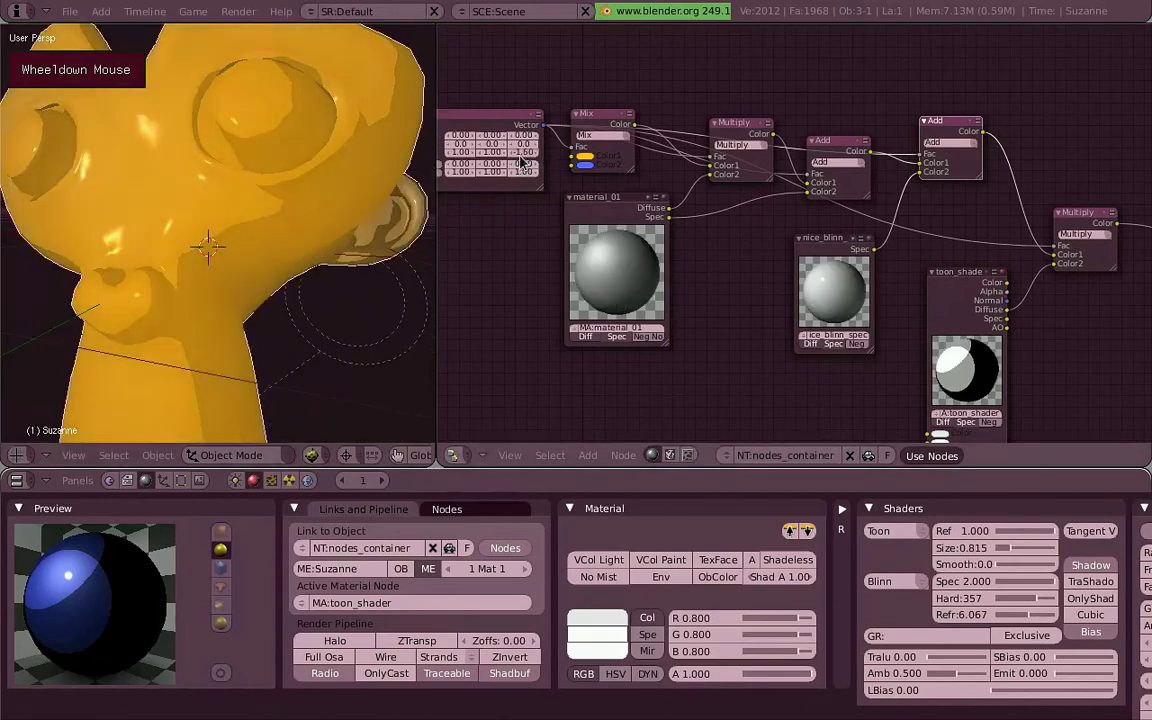
{"action": "scroll", "scroll_direction": "up", "scroll_amount": 3}
{"action": "scroll", "scroll_direction": "down", "scroll_amount": 3}
{"action": "scroll", "scroll_direction": "up", "scroll_amount": 3}
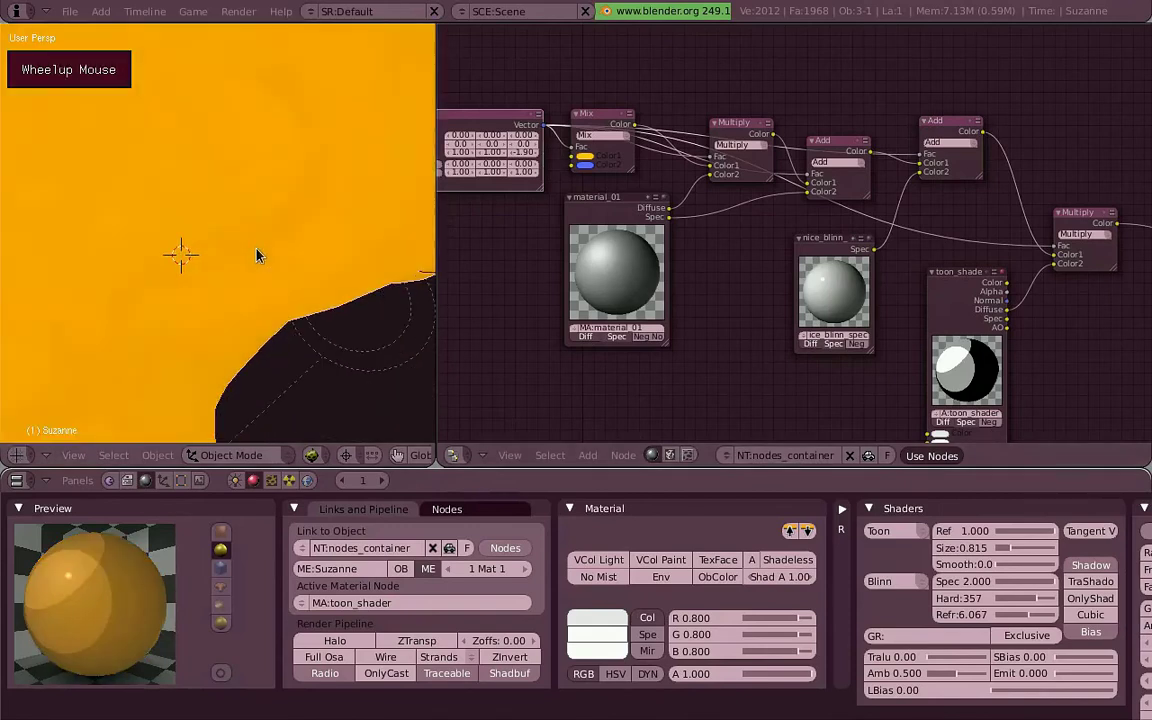
{"action": "scroll", "scroll_direction": "down", "scroll_amount": 3}
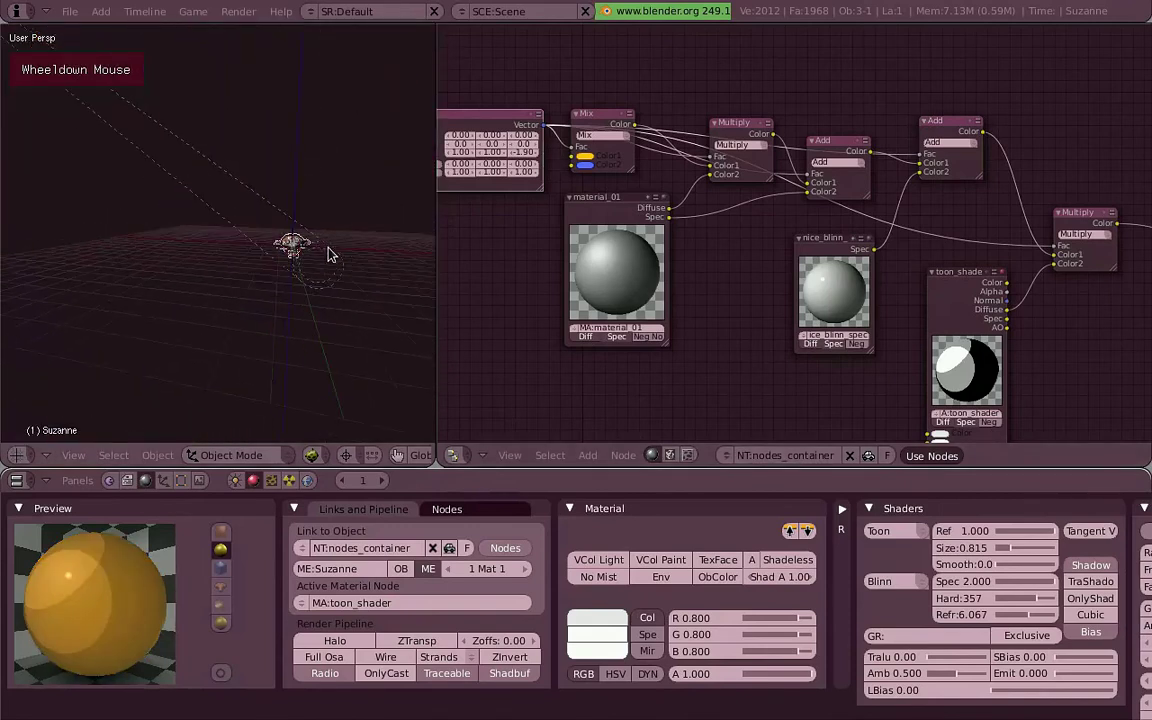
{"action": "key", "text": "s"}
{"action": "scroll", "scroll_direction": "up", "scroll_amount": 3}
Select the lamp, then Suzanne, orbiting the scene to frame them.
{"action": "right_click", "coordinate": [291, 311]}
{"action": "middle_click", "coordinate": [344, 305]}
{"action": "key", "text": "r"}
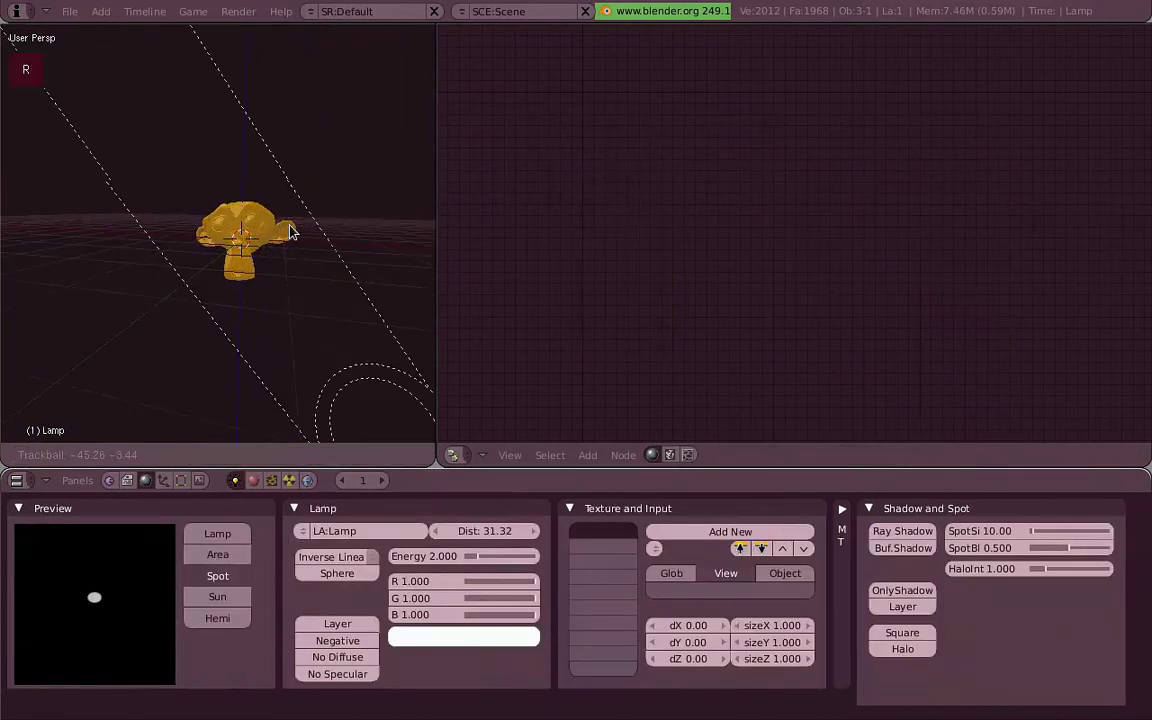
{"action": "right_click", "coordinate": [288, 240]}
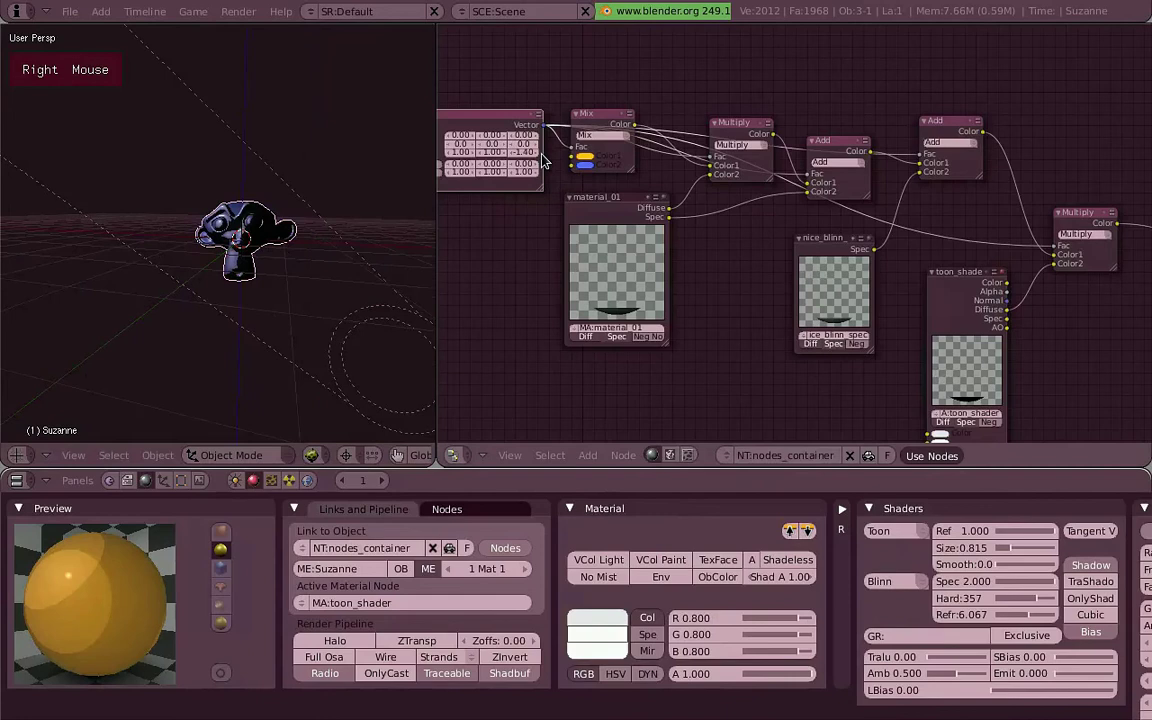
{"action": "scroll", "scroll_direction": "up", "scroll_amount": 3}
{"action": "scroll", "scroll_direction": "down", "scroll_amount": 3}
{"action": "middle_click", "coordinate": [276, 242]}
Enter camera view, move the camera closer along its local Z, and render.
{"action": "key", "text": "0"}
{"action": "right_click", "coordinate": [371, 311]}
{"action": "key", "text": "g"}
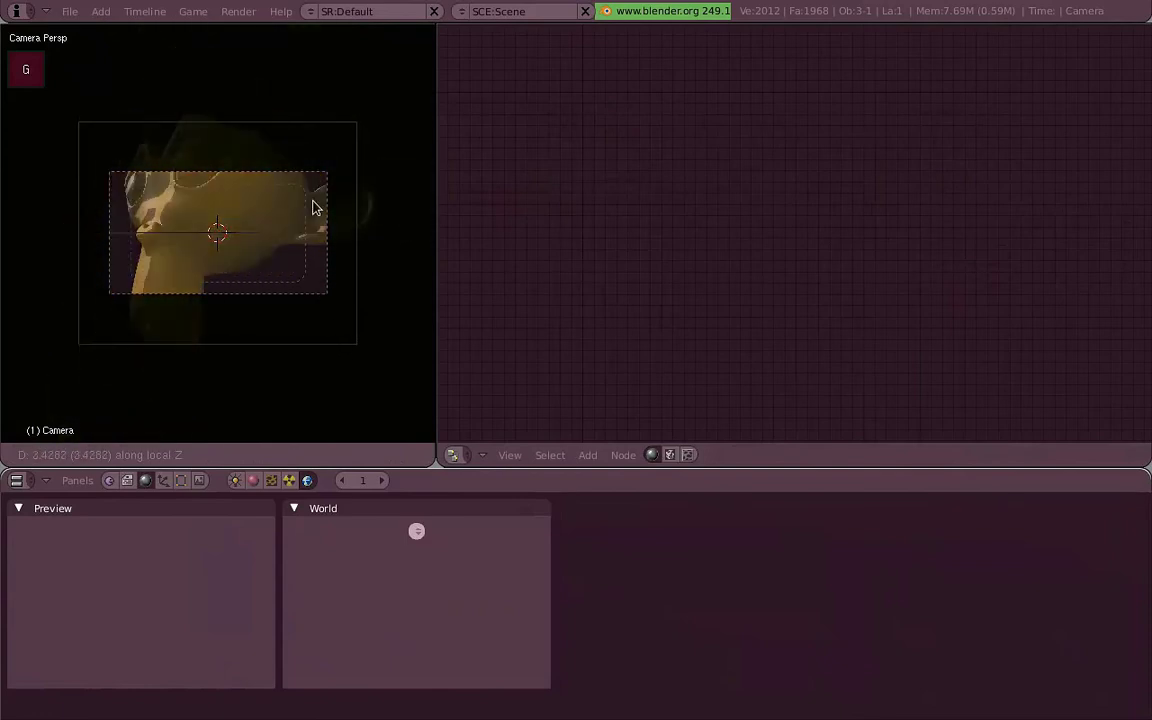
{"action": "scroll", "scroll_direction": "up", "scroll_amount": 3}
Render from the camera, then add a Vector Normal node with its Dot feeding Output Color.
{"action": "key", "text": "g"}
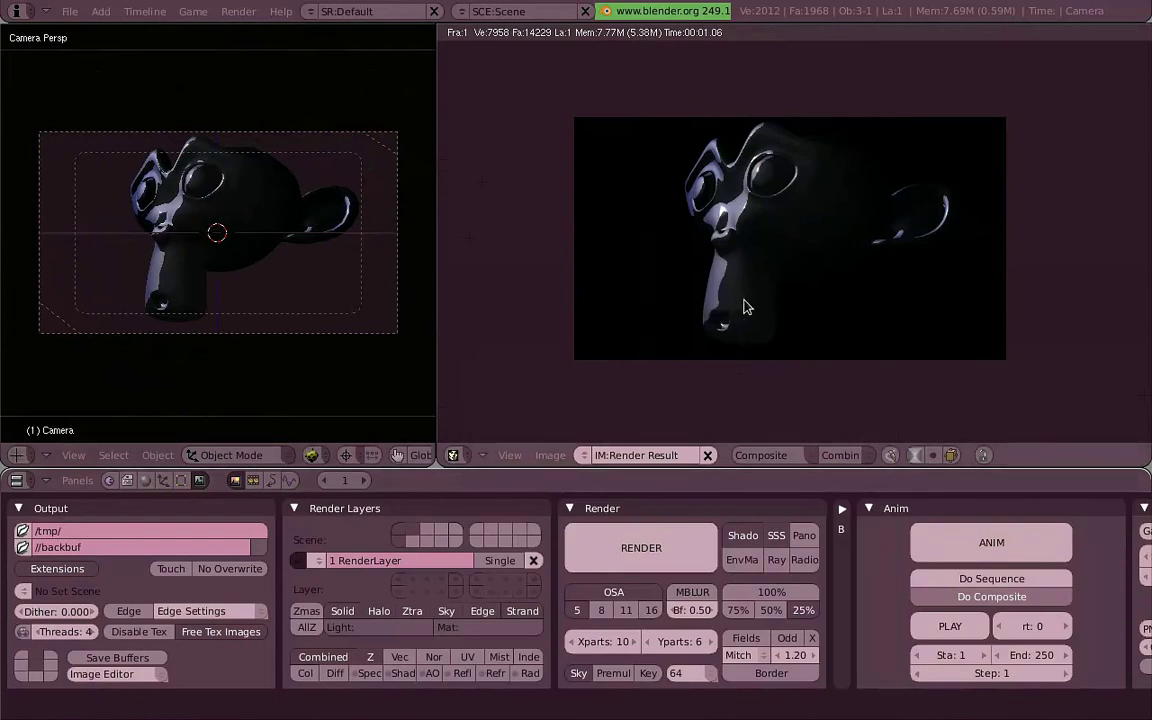
{"action": "right_click", "coordinate": [298, 256]}
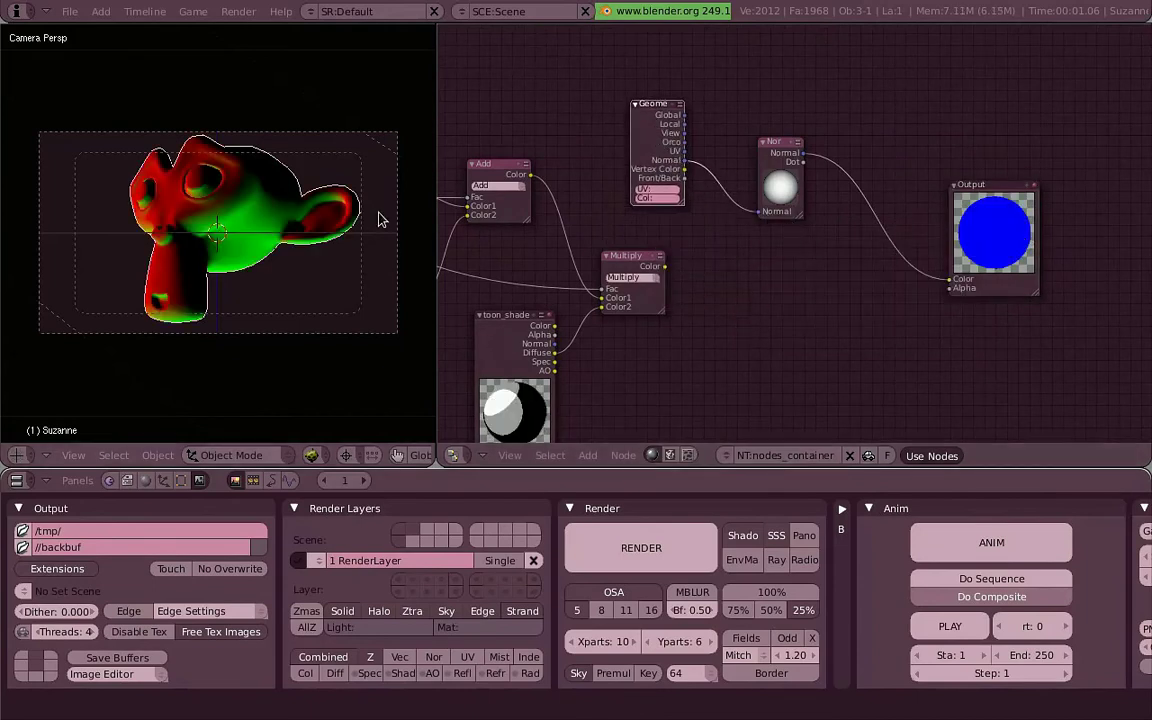
Add Geometry, ColorRamp and Add nodes: Geometry Normal→Normal, Dot→ColorRamp, ramp plus Multiply→Add→Output.
{"action": "key", "text": "r"}
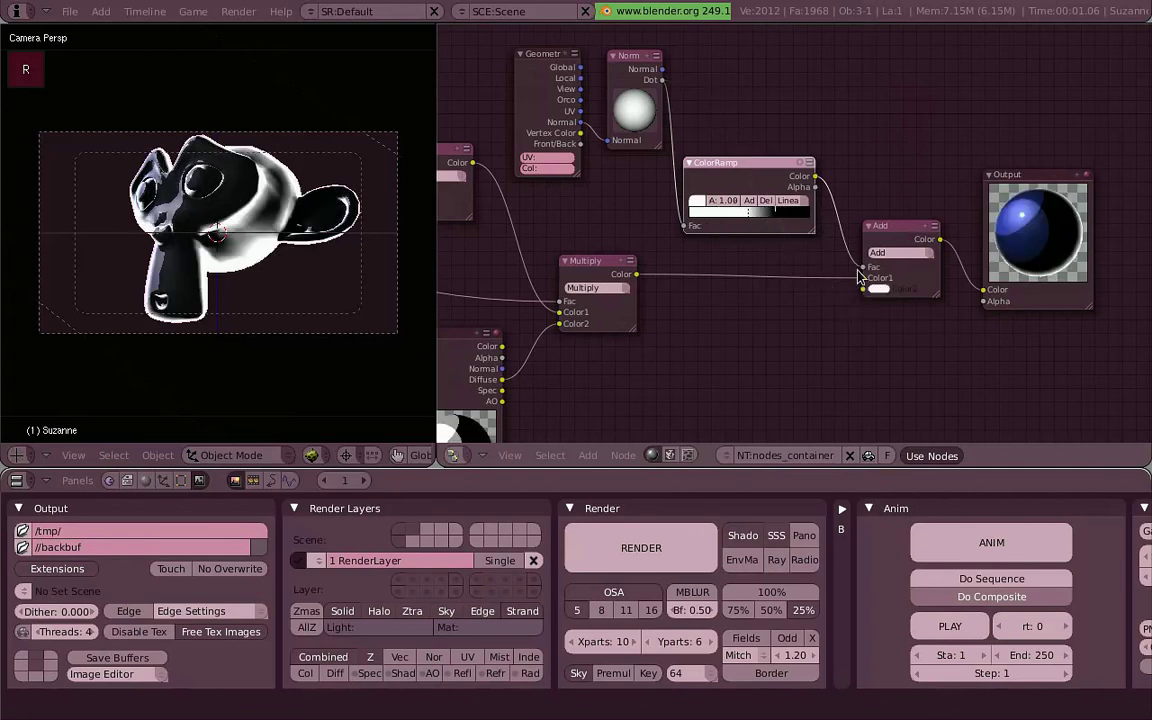
Tint the ColorRamp stop a warm cream and orbit Suzanne to preview the rim light.
{"action": "right_click", "coordinate": [145, 220]}
{"action": "key", "text": "r"}
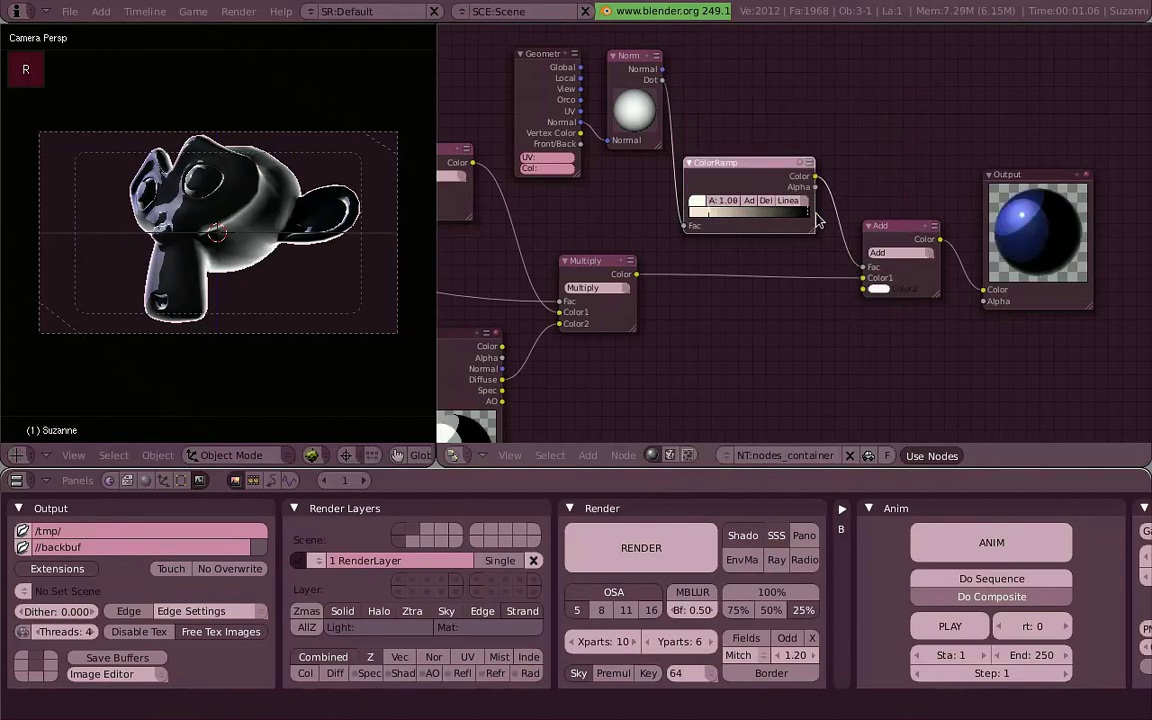
{"action": "scroll", "scroll_direction": "down", "scroll_amount": 3}
{"action": "middle_click", "coordinate": [247, 238]}
{"action": "scroll", "scroll_direction": "up", "scroll_amount": 3}
{"action": "scroll", "scroll_direction": "down", "scroll_amount": 3}
{"action": "scroll", "scroll_direction": "up", "scroll_amount": 3}
{"action": "key", "text": "r"}
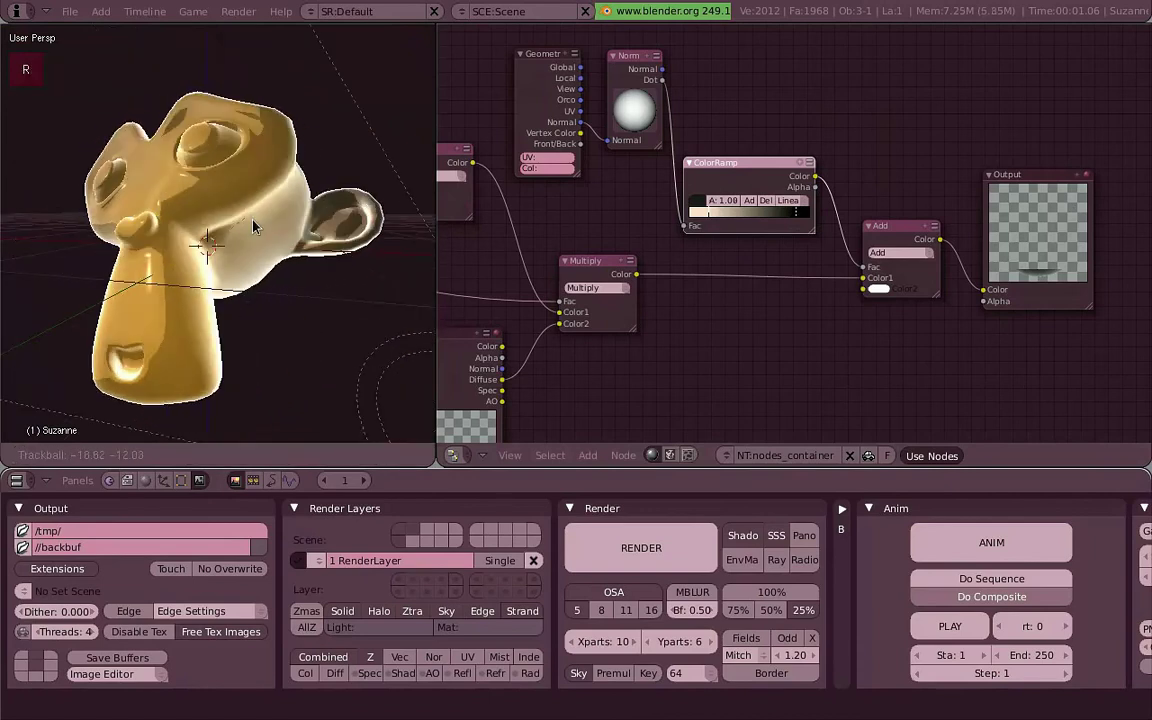
{"action": "scroll", "scroll_direction": "down", "scroll_amount": 3}
{"action": "middle_click", "coordinate": [354, 265]}
Select the camera, look through it, and render golden Suzanne with its glowing rim.
{"action": "key", "text": "a"}
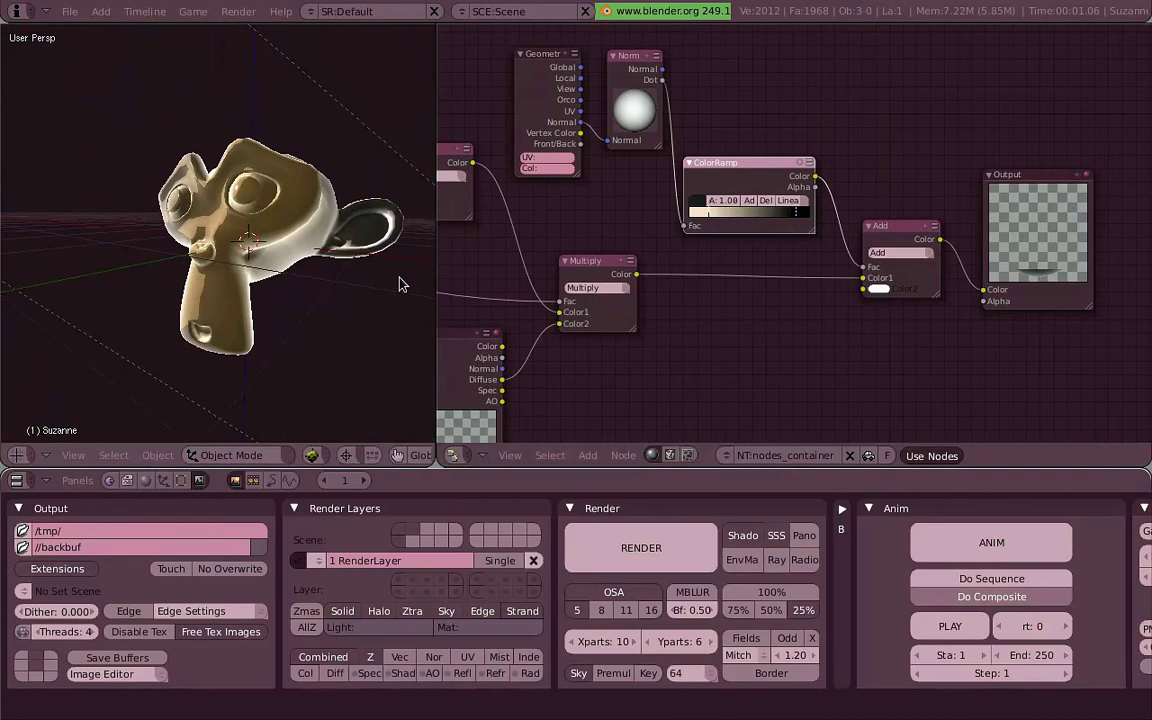
{"action": "key", "text": "0"}
{"action": "right_click", "coordinate": [362, 266]}
{"action": "key", "text": "g"}
{"action": "key", "text": "r"}
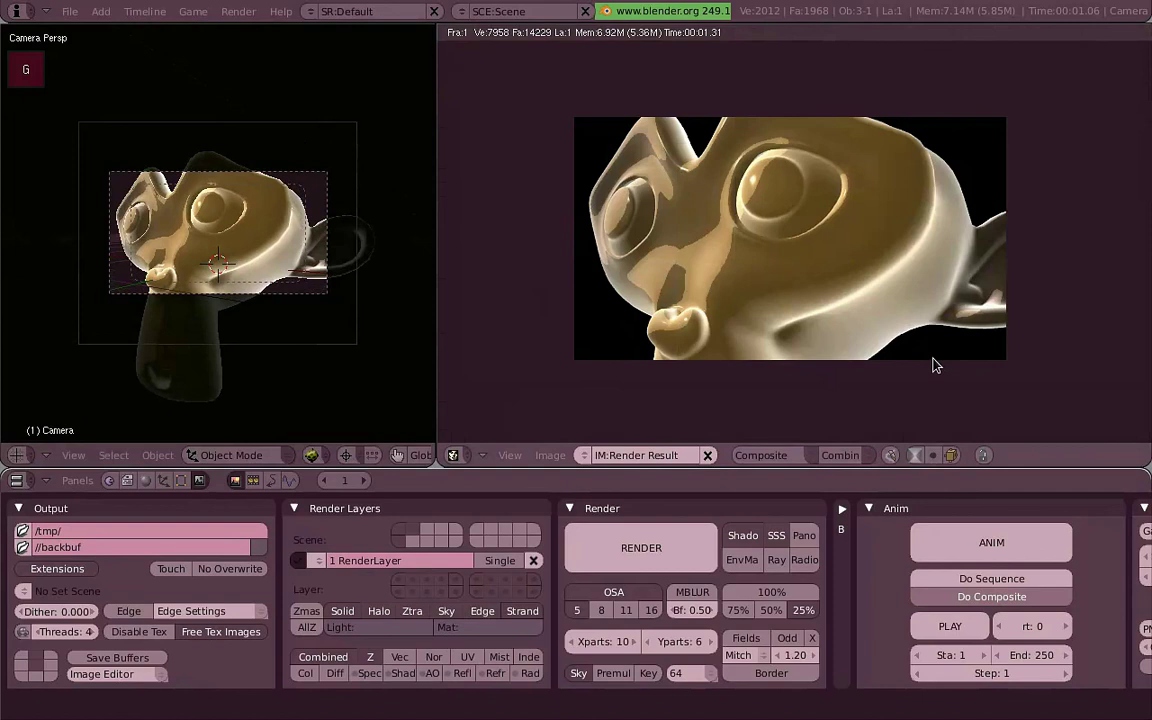
{"action": "scroll", "scroll_direction": "up", "scroll_amount": 3}
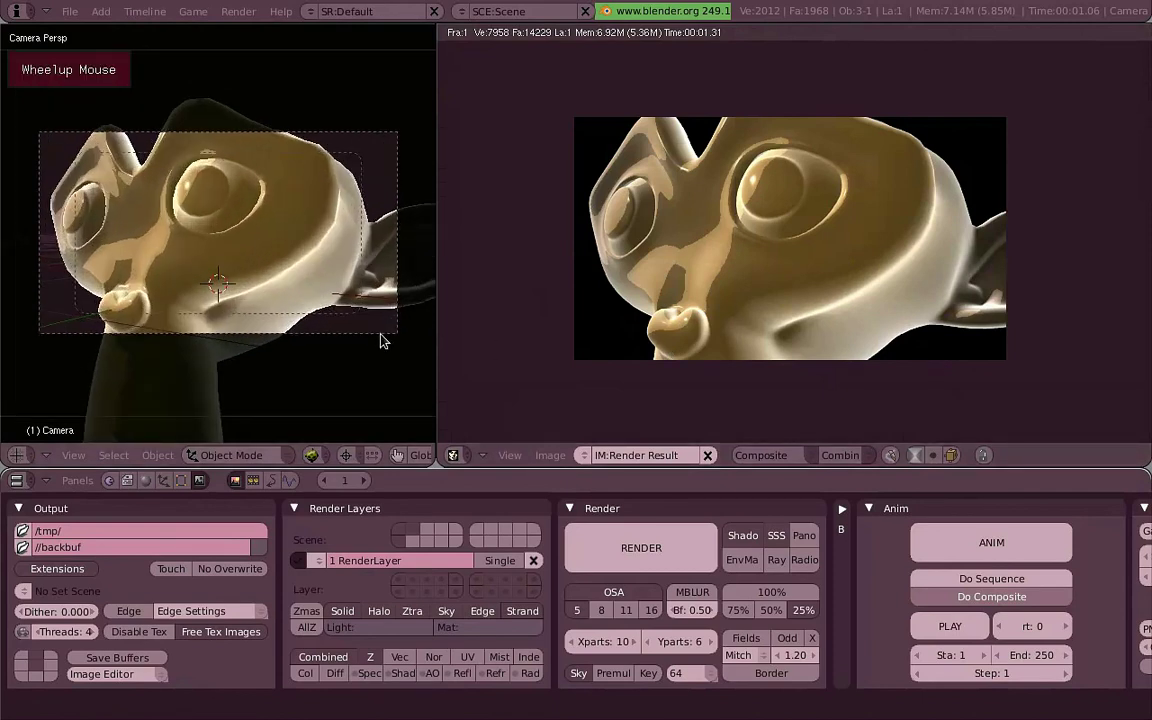
{"action": "middle_click", "coordinate": [276, 302]}
{"action": "scroll", "scroll_direction": "up", "scroll_amount": 3}
{"action": "middle_click", "coordinate": [224, 277]}
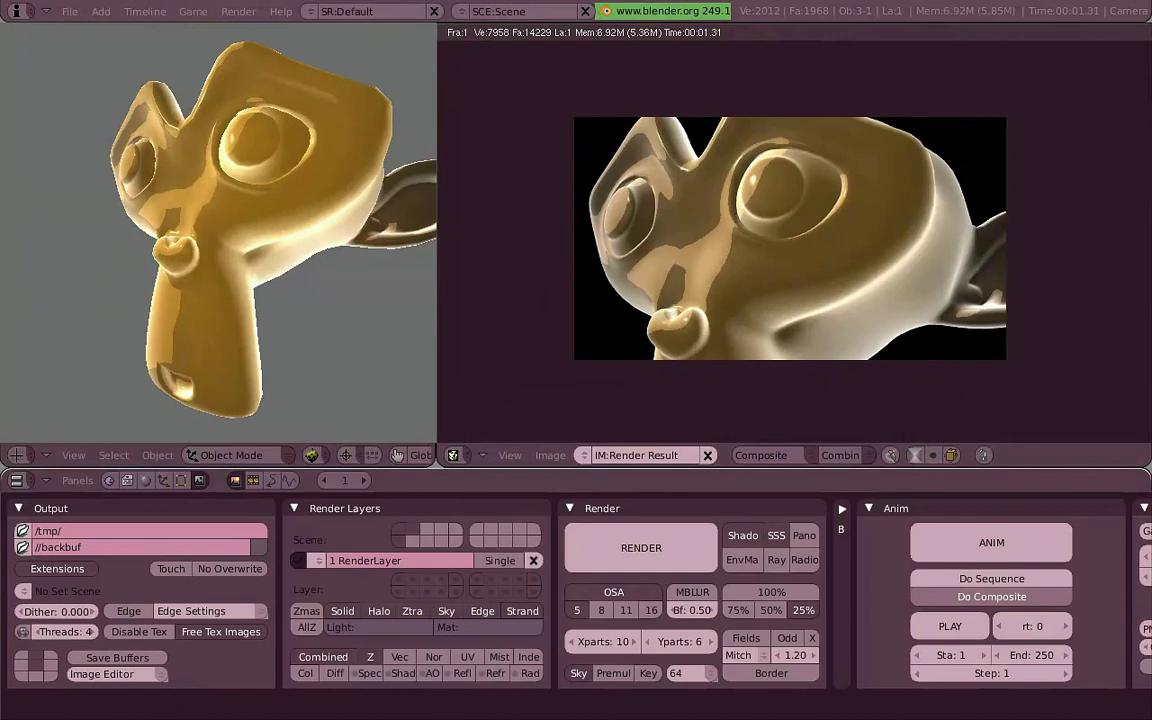
{"action": "middle_click", "coordinate": [211, 249]}
{"action": "middle_click", "coordinate": [314, 251]}
{"action": "scroll", "scroll_direction": "down", "scroll_amount": 3}
{"action": "middle_click", "coordinate": [317, 215]}
{"action": "scroll", "scroll_direction": "up", "scroll_amount": 3}
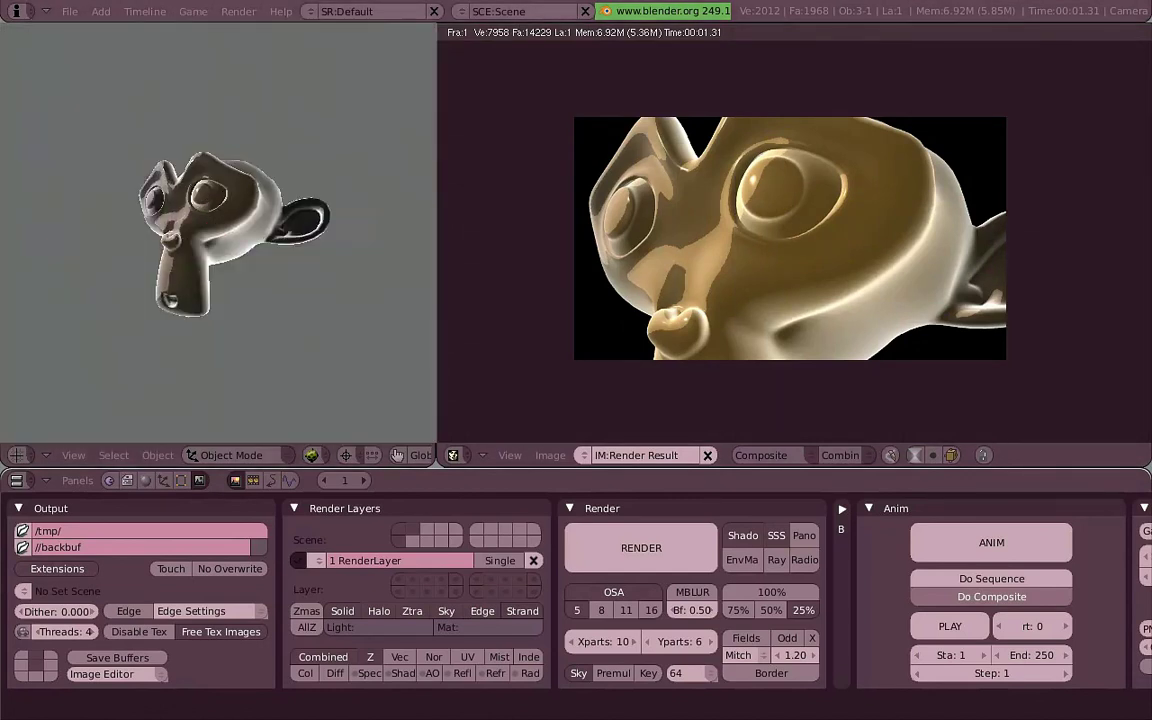
{"action": "scroll", "scroll_direction": "up", "scroll_amount": 3}
{"action": "key", "text": "0"}
{"action": "key", "text": "a"}
{"action": "middle_click", "coordinate": [401, 356]}
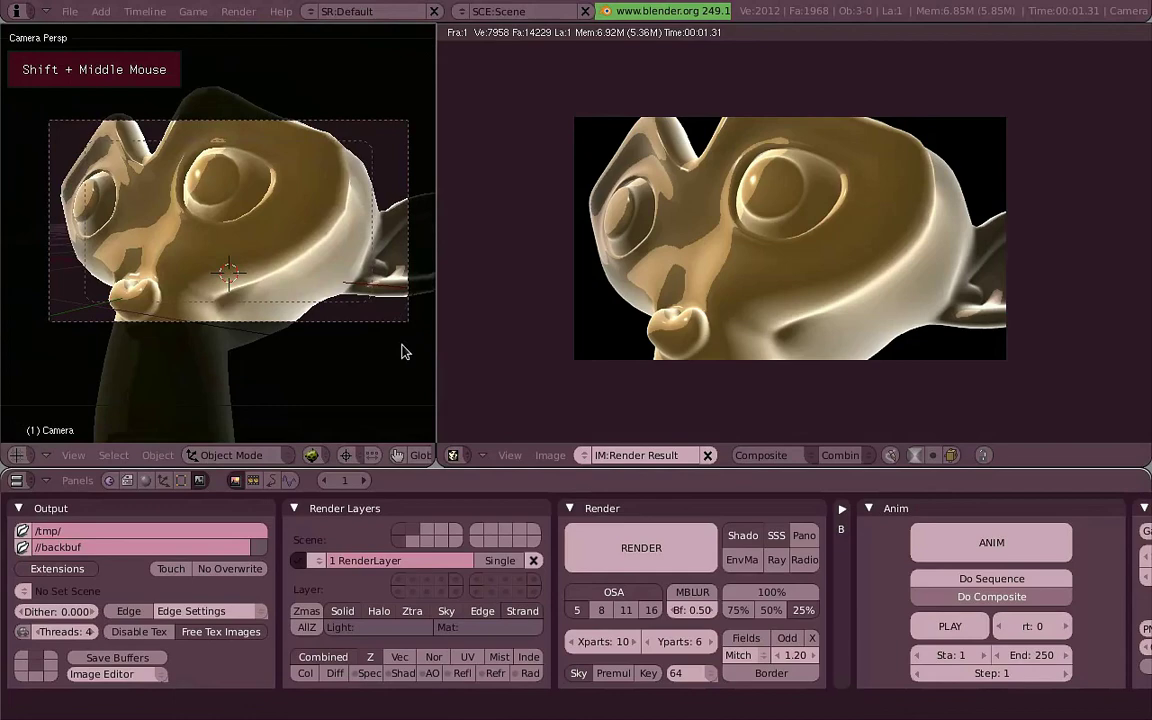